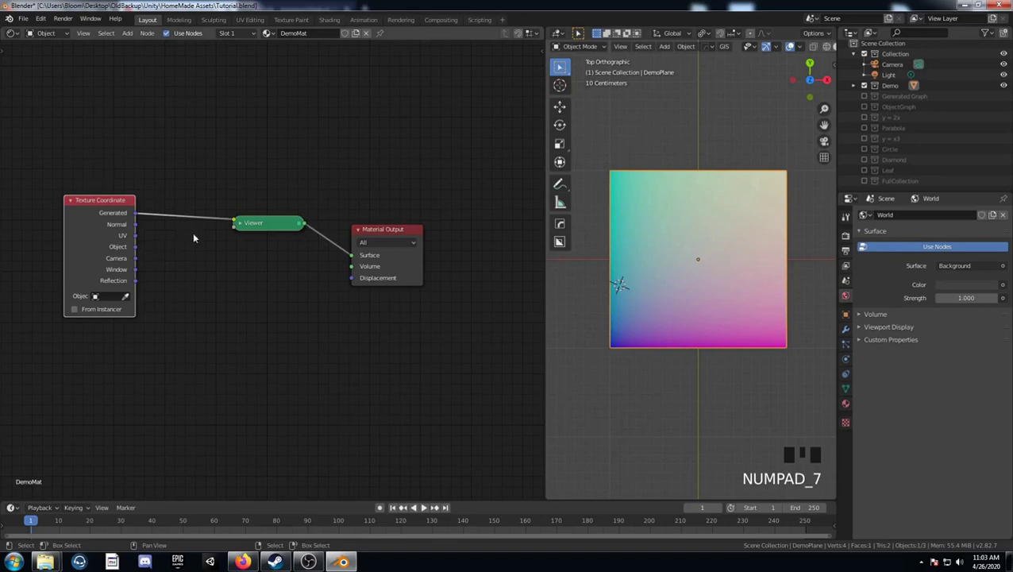
- Tidy the node layout and insert a Separate RGB node, its R channel feeding the Viewer
{"action": "left_click_drag", "start_coordinate": [113, 204], "coordinate": [130, 203]}
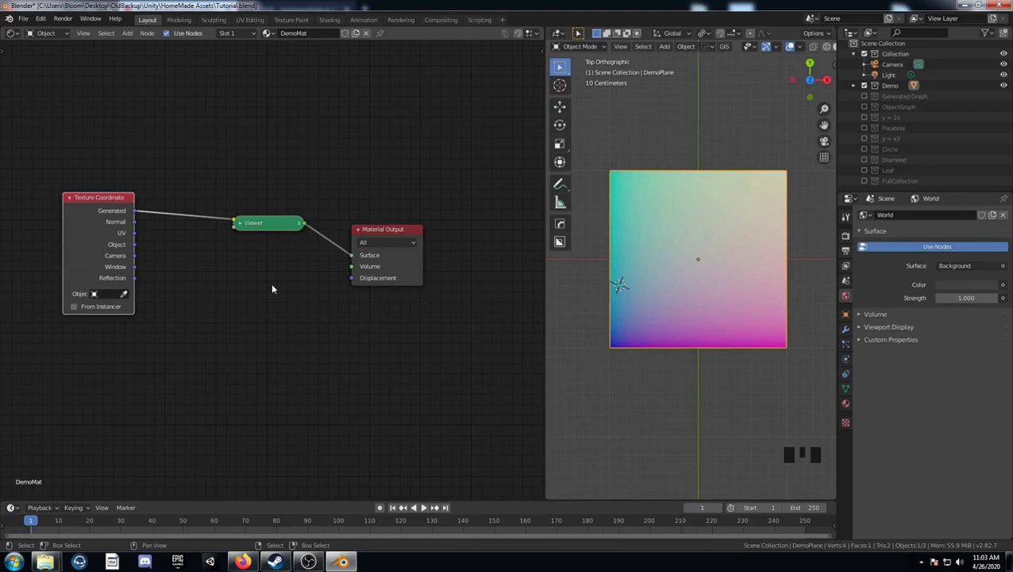
{"action": "left_click", "coordinate": [271, 230]}
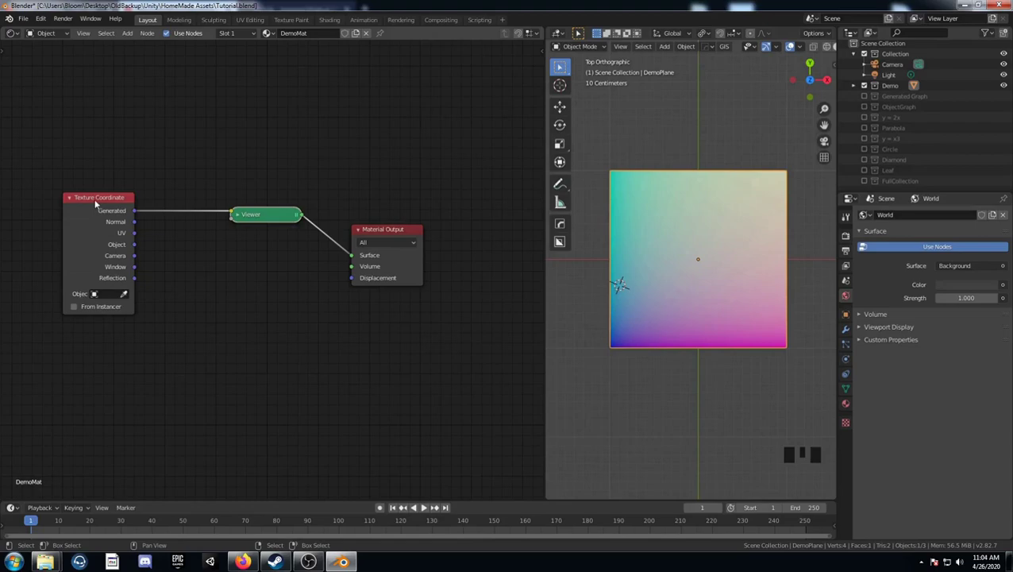
{"action": "left_click", "coordinate": [99, 201]}
{"action": "left_click", "coordinate": [99, 201]}
{"action": "left_click", "coordinate": [98, 201]}
{"action": "left_click", "coordinate": [99, 201]}
{"action": "left_click", "coordinate": [98, 201]}
{"action": "double_click", "coordinate": [98, 201]}
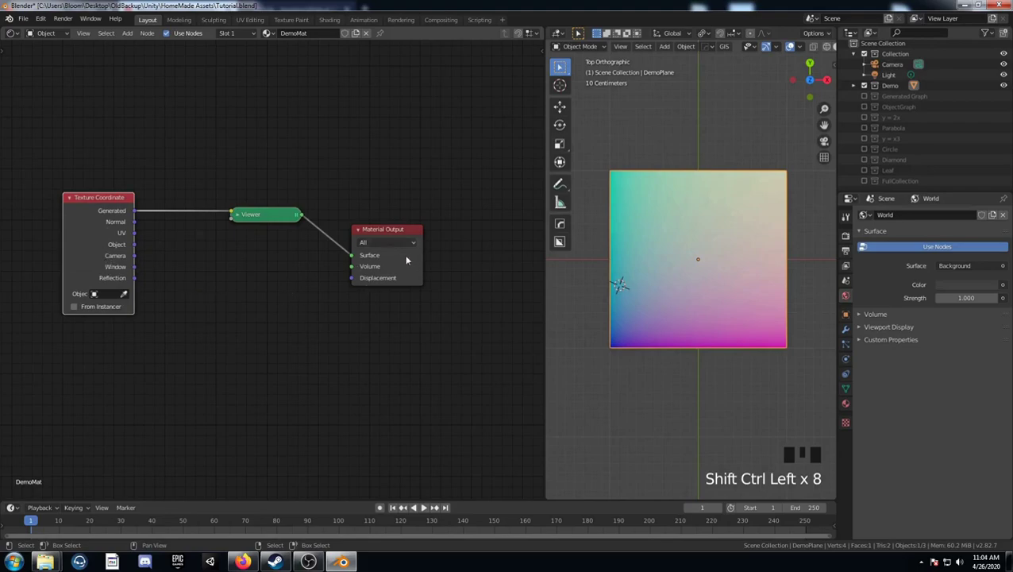
{"action": "left_click", "coordinate": [403, 232]}
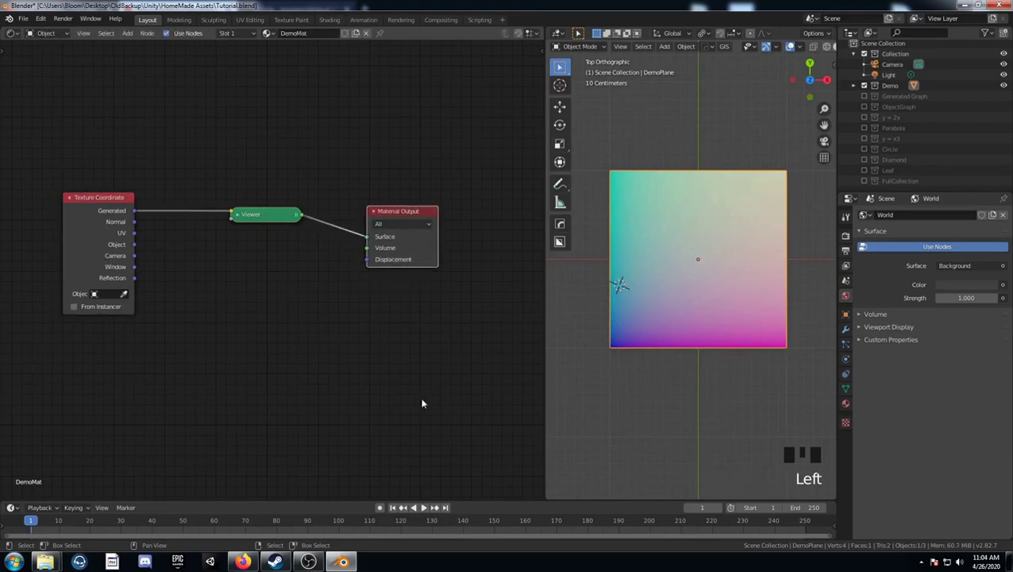
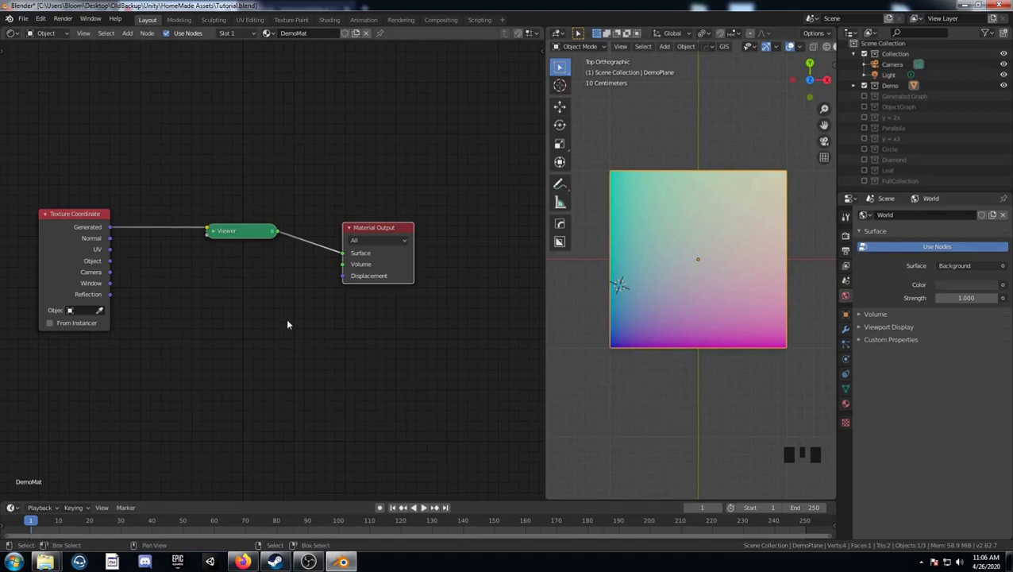
- Feed the Separate RGB G channel into the Viewer from top view
{"action": "key", "text": "shift+a"}
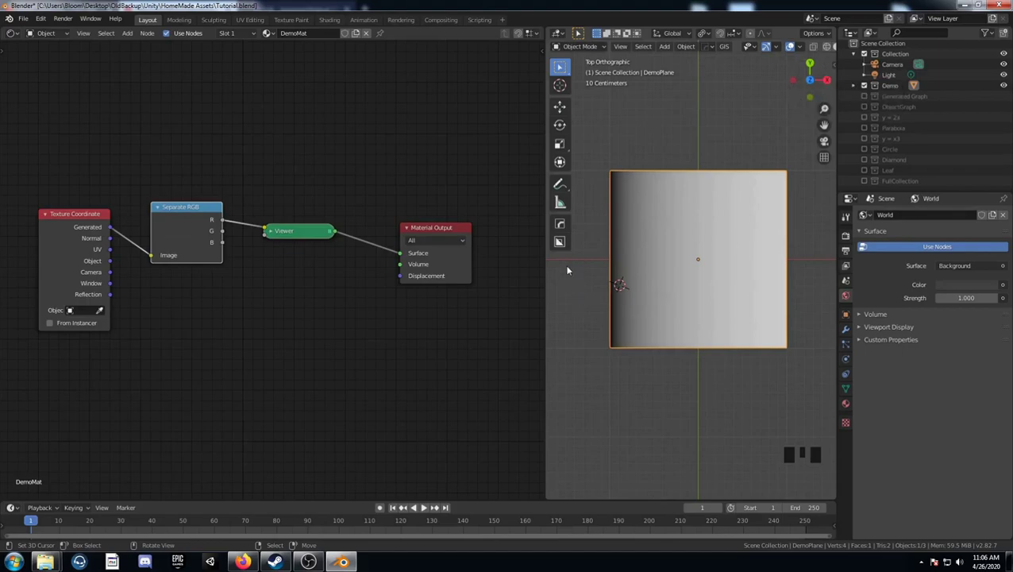
{"action": "left_click_drag", "start_coordinate": [561, 242], "coordinate": [562, 242]}
{"action": "key", "text": "KP_7"}
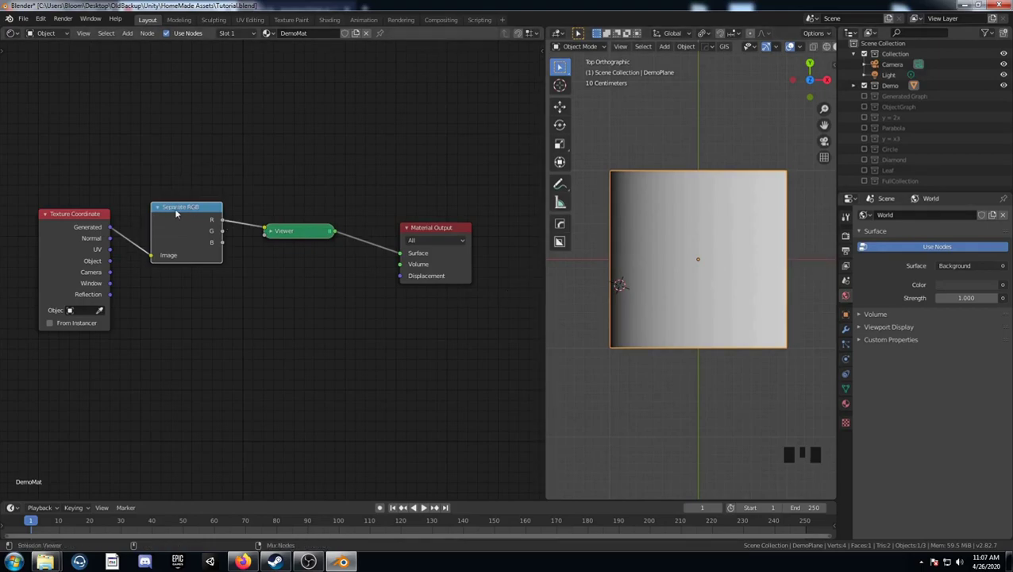
{"action": "left_click", "coordinate": [562, 242]}
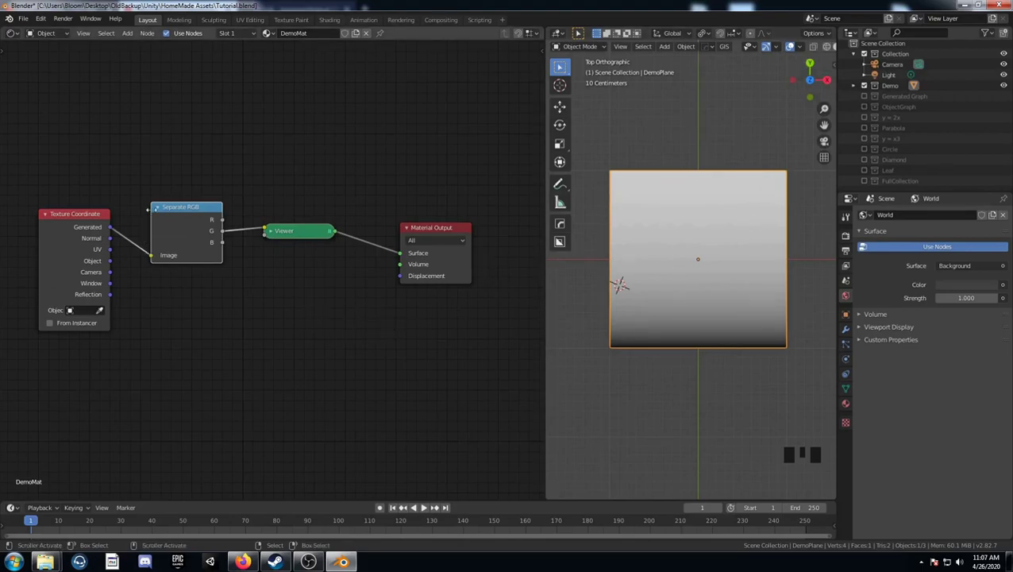
- Switch the Viewer to the B channel and orbit to check the uniform grey plane
{"action": "left_click", "coordinate": [179, 212]}
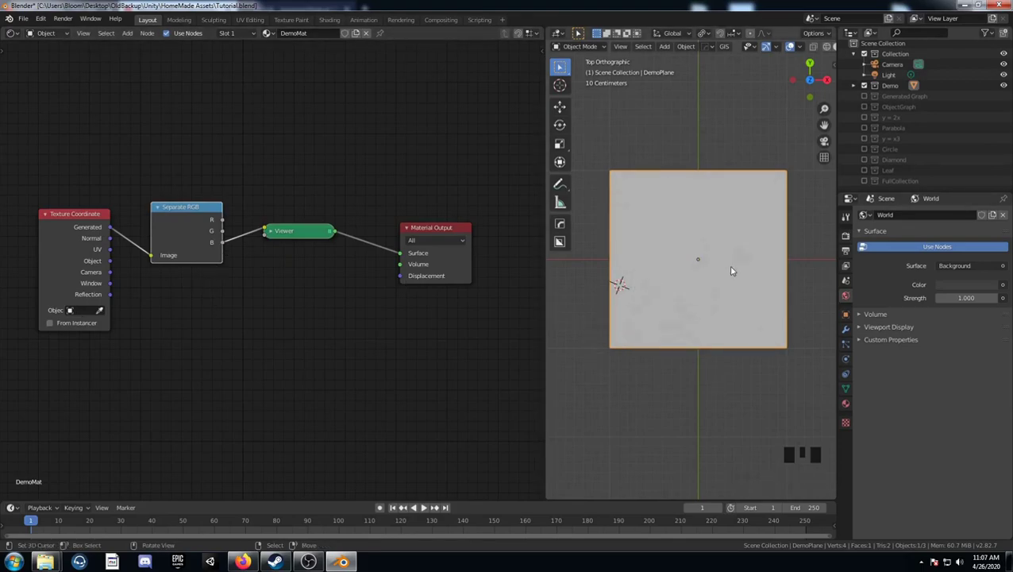
{"action": "left_click_drag", "start_coordinate": [714, 326], "coordinate": [693, 412]}
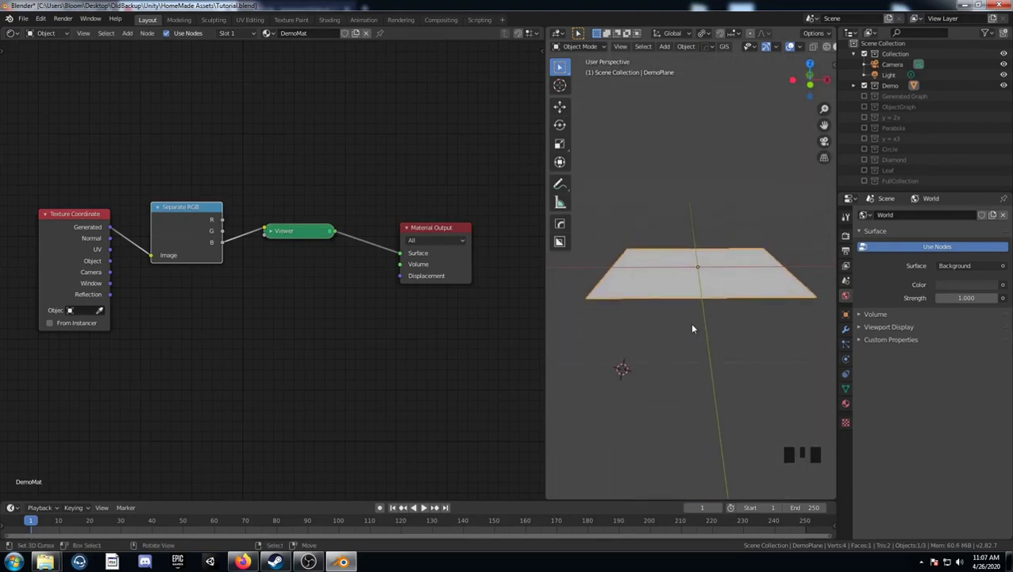
{"action": "left_click_drag", "start_coordinate": [722, 264], "coordinate": [193, 211]}
{"action": "left_click", "coordinate": [186, 209]}
- Replace the Separate RGB node with a Separate XYZ node on the Generated link
{"action": "key", "text": "KP_7"}
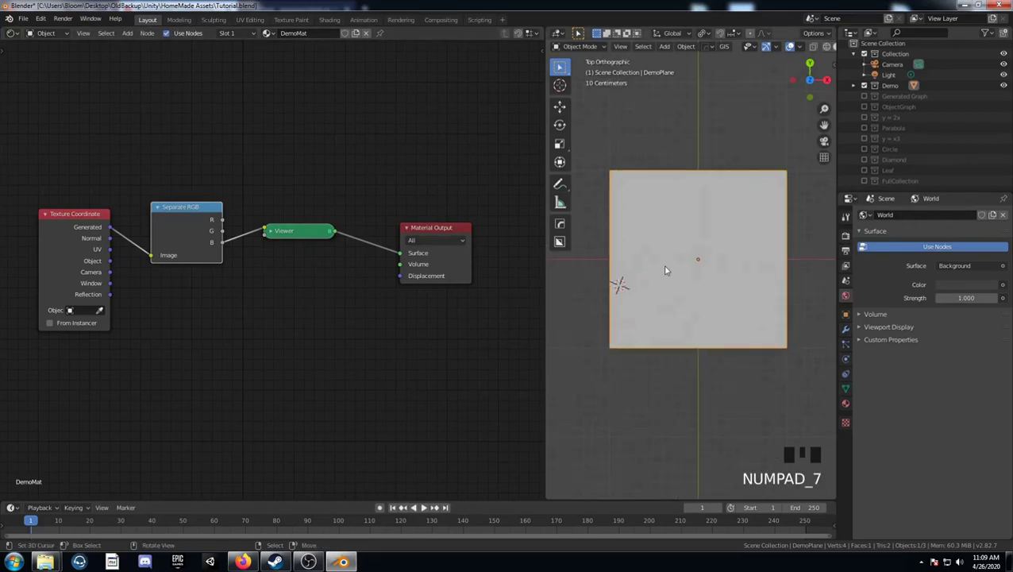
{"action": "key", "text": "x"}
{"action": "key", "text": "shift+a"}
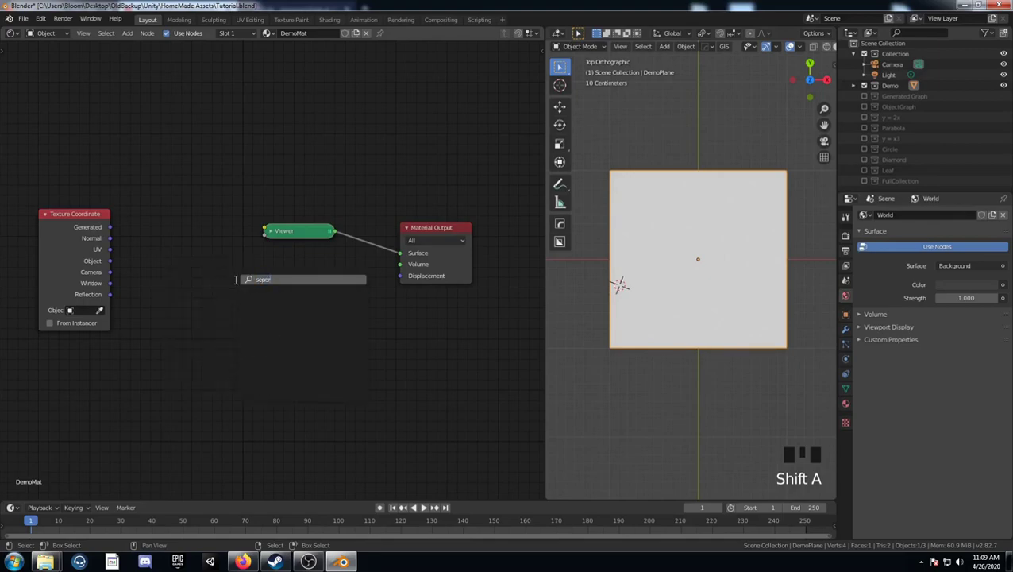
{"action": "key", "text": "BackSpace"}
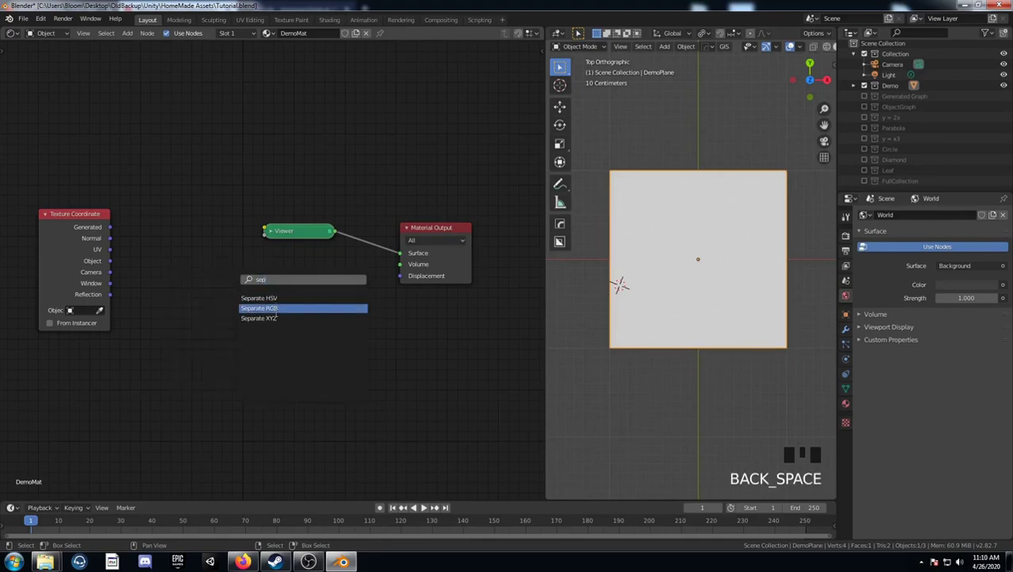
{"action": "left_click_drag", "start_coordinate": [121, 232], "coordinate": [225, 226]}
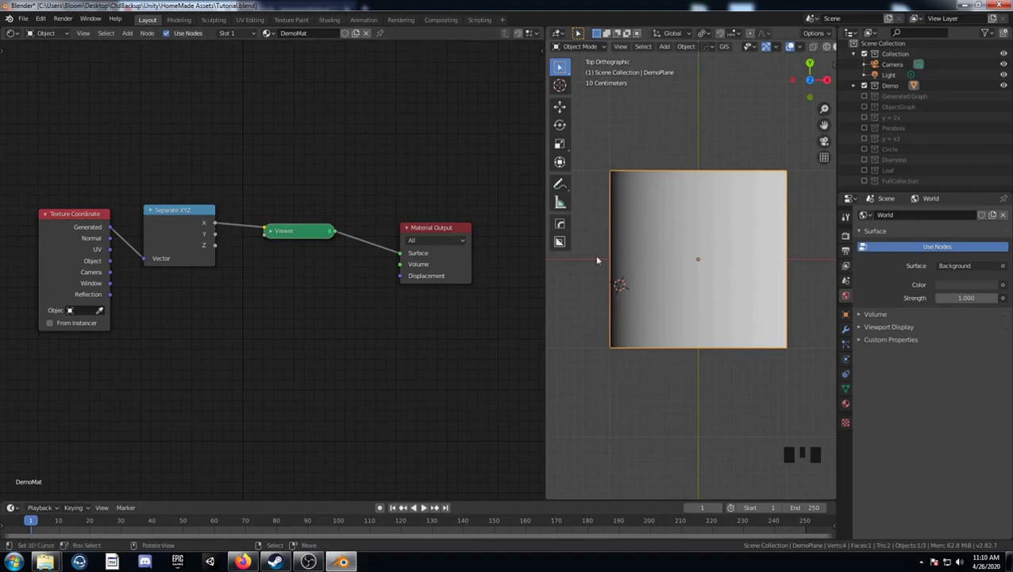
- Preview the Y then Z components of Separate XYZ in the Viewer
{"action": "left_click", "coordinate": [190, 216]}
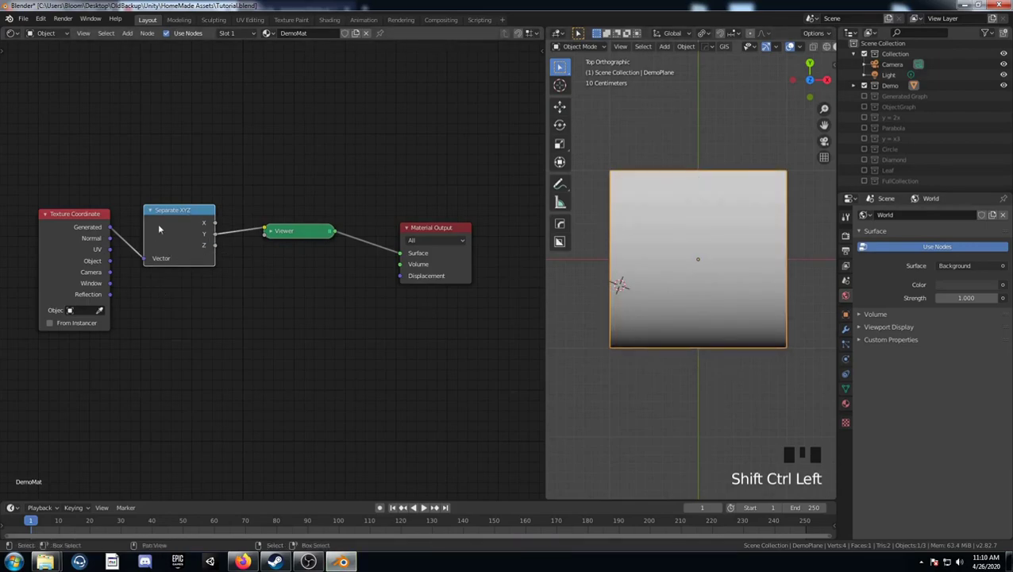
{"action": "left_click", "coordinate": [179, 210]}
{"action": "left_click_drag", "start_coordinate": [734, 339], "coordinate": [736, 282]}
{"action": "key", "text": "KP_7"}
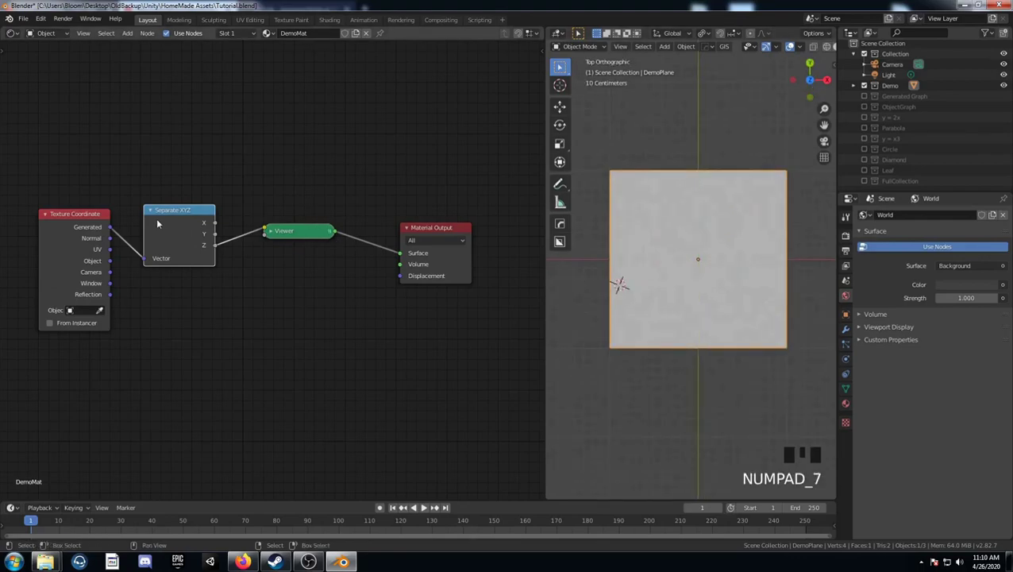
- Show the Generated Graph collection so numbered x and y axes frame the plane
{"action": "left_click", "coordinate": [162, 217]}
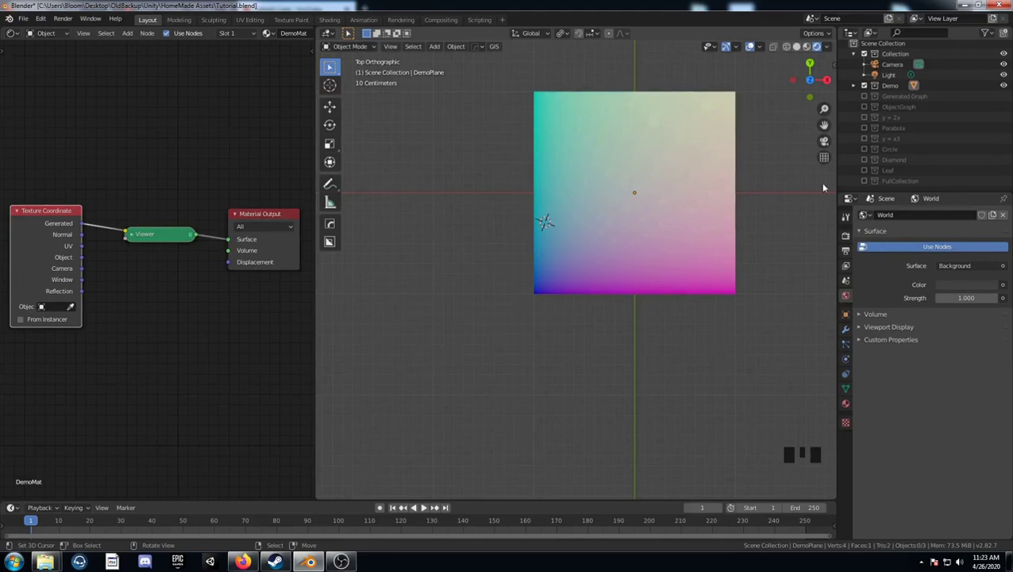
{"action": "left_click", "coordinate": [871, 101]}
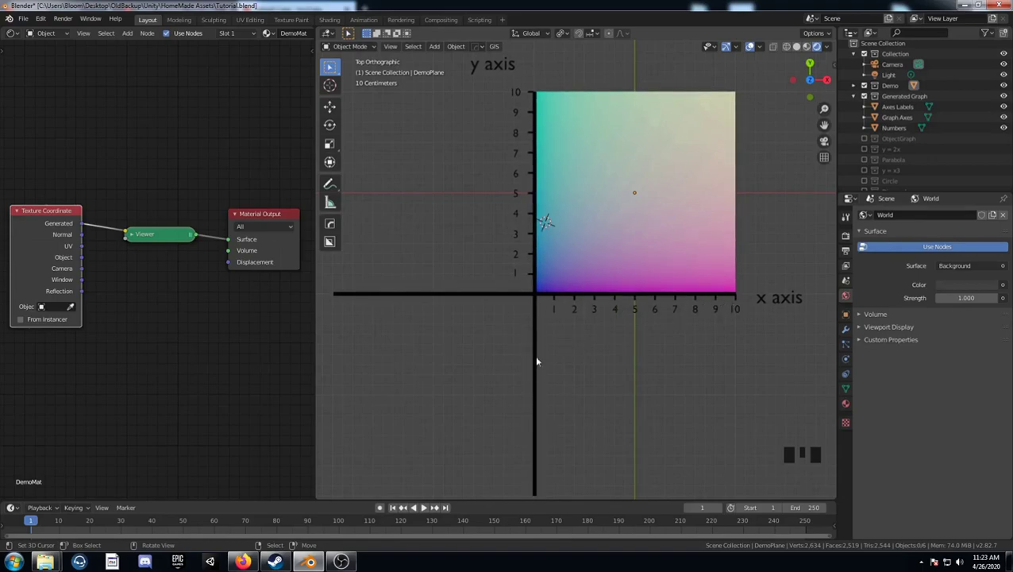
- Preview the Normal output, then the UV output of Texture Coordinate in the Viewer
{"action": "left_click", "coordinate": [537, 298]}
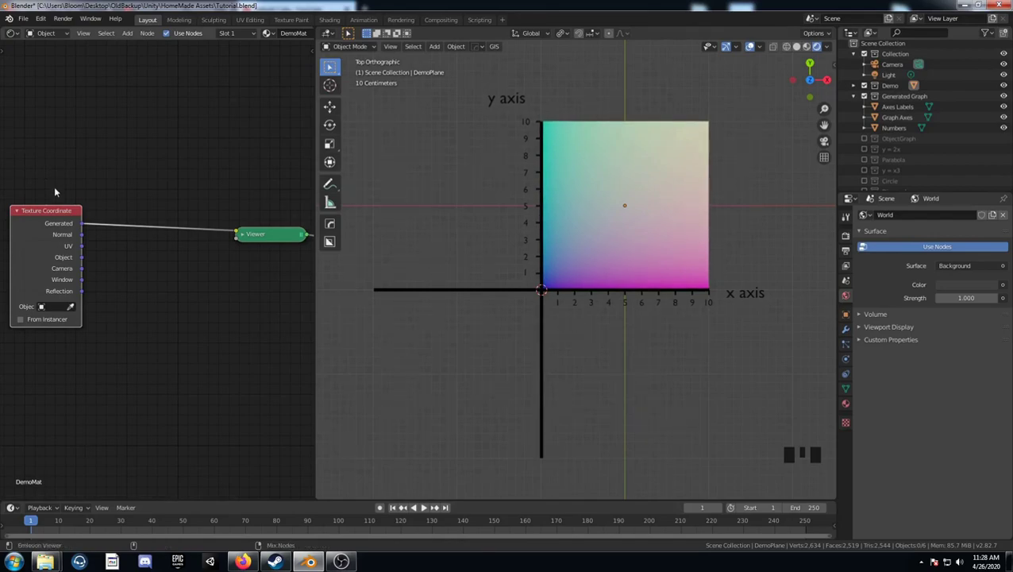
{"action": "left_click", "coordinate": [47, 217]}
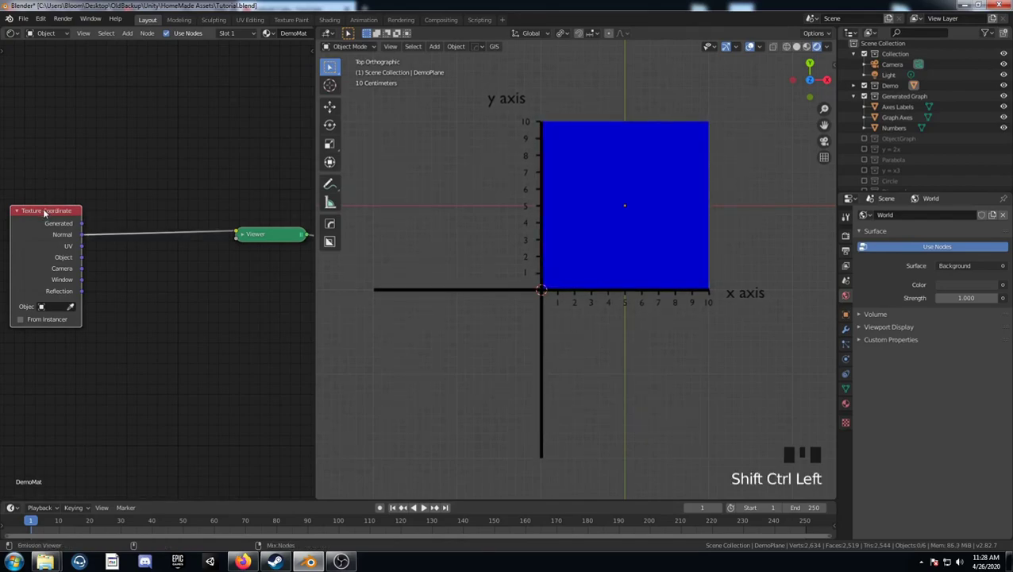
{"action": "left_click", "coordinate": [47, 213]}
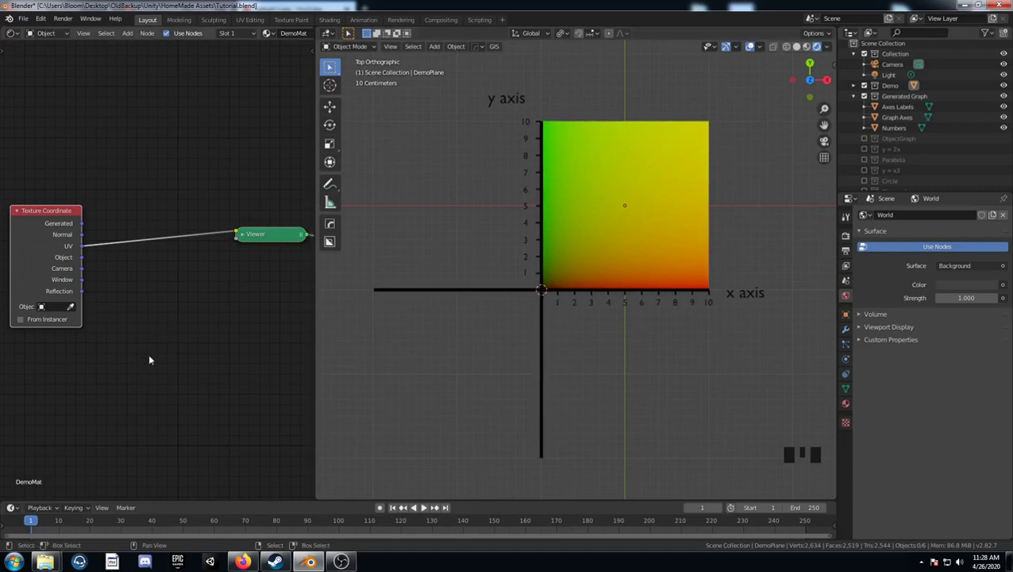
- Send the Object coordinates to the Viewer, giving coloured quadrants, and orbit around the plane
{"action": "key", "text": "shift+a"}
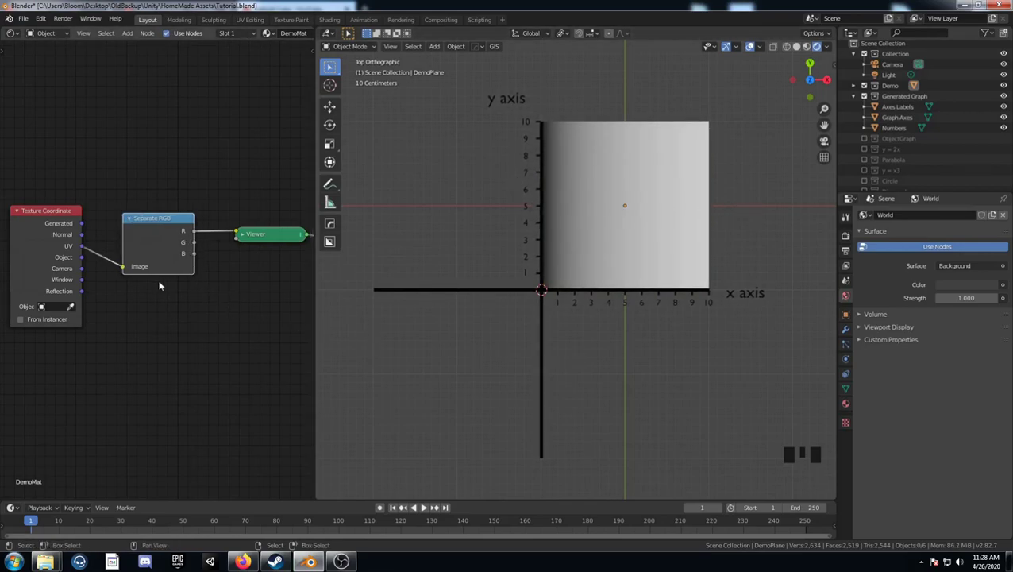
{"action": "left_click", "coordinate": [150, 223]}
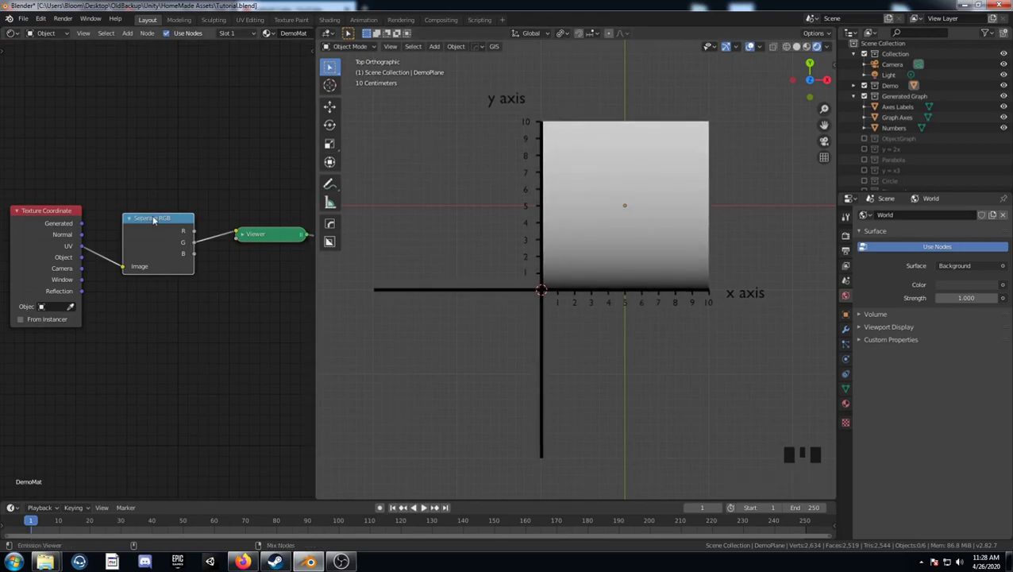
{"action": "left_click", "coordinate": [154, 219]}
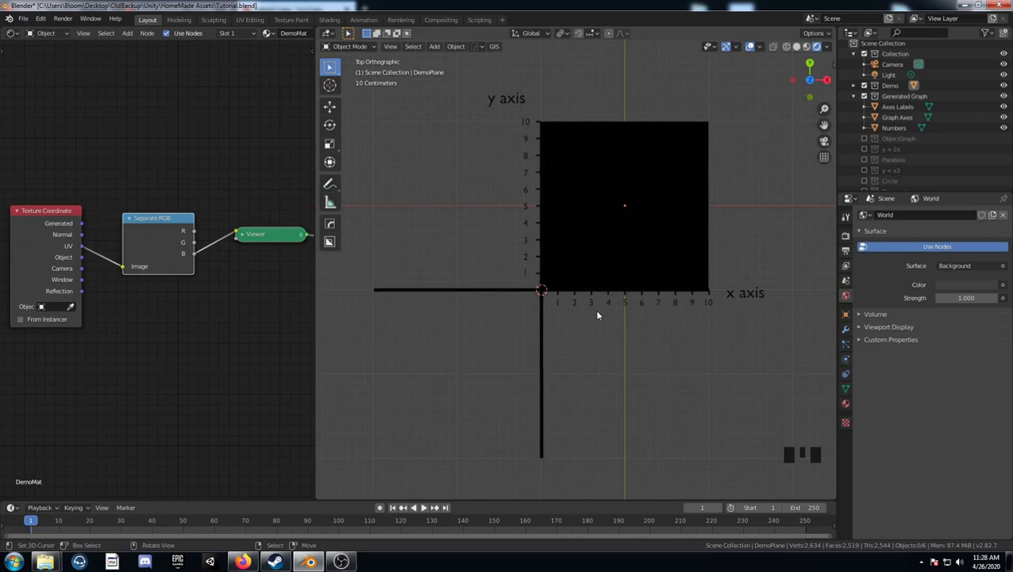
{"action": "left_click_drag", "start_coordinate": [617, 315], "coordinate": [147, 222]}
{"action": "left_click_drag", "start_coordinate": [147, 222], "coordinate": [675, 294]}
{"action": "left_click_drag", "start_coordinate": [675, 294], "coordinate": [702, 262]}
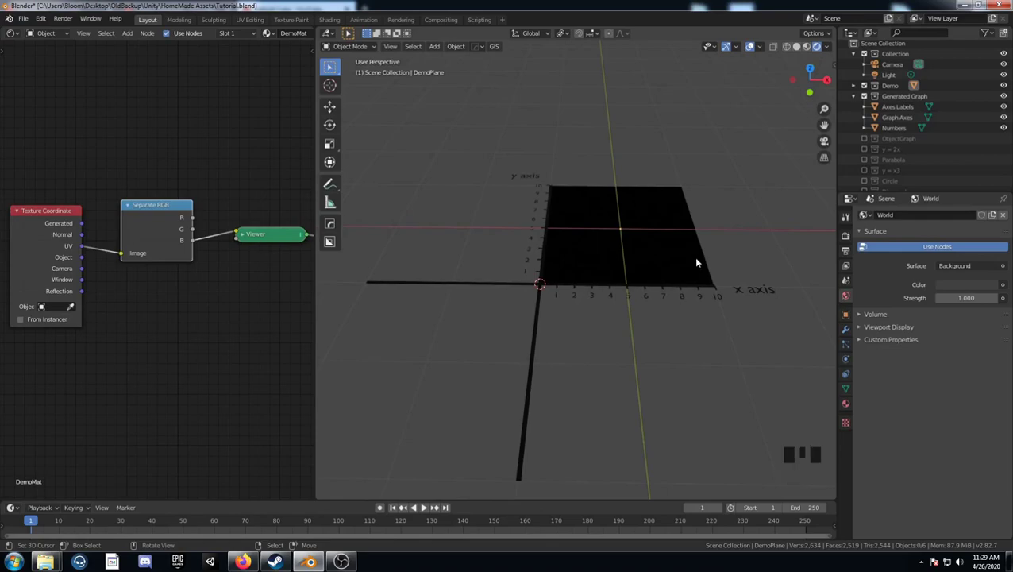
{"action": "left_click_drag", "start_coordinate": [207, 352], "coordinate": [68, 213]}
- Hide Generated Graph, show ObjectGraph and frame the larger axes in the viewport
{"action": "left_click", "coordinate": [68, 213]}
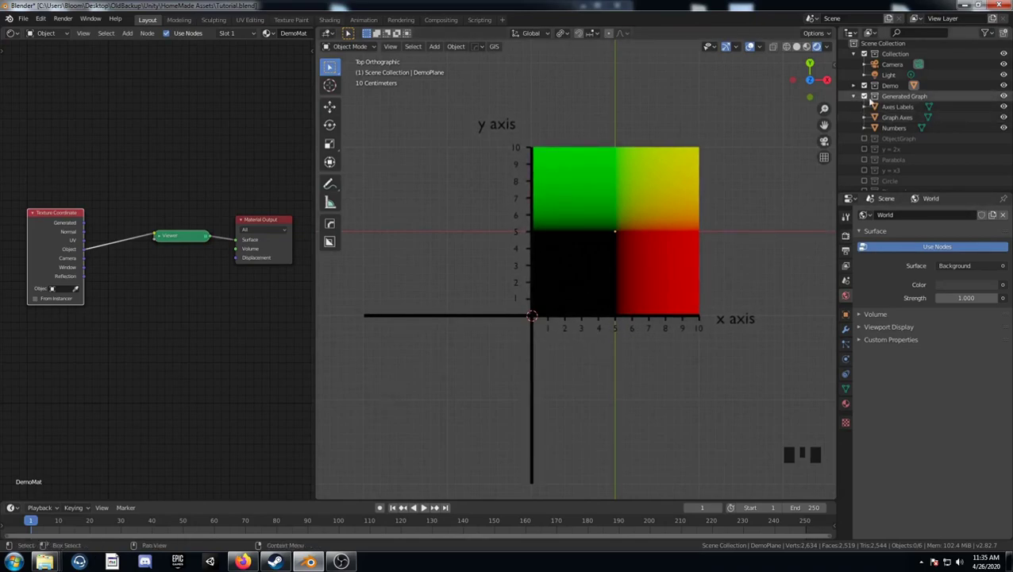
{"action": "left_click", "coordinate": [867, 99]}
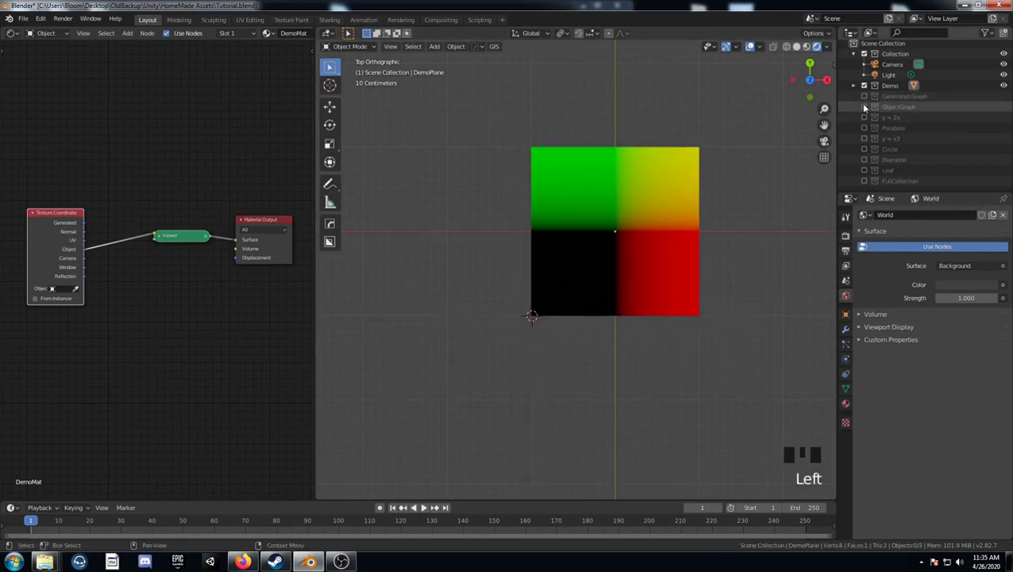
{"action": "left_click", "coordinate": [867, 107]}
{"action": "scroll", "scroll_direction": "up", "scroll_amount": 3}
{"action": "left_click_drag", "start_coordinate": [715, 267], "coordinate": [148, 301]}
{"action": "key", "text": "shift+a"}
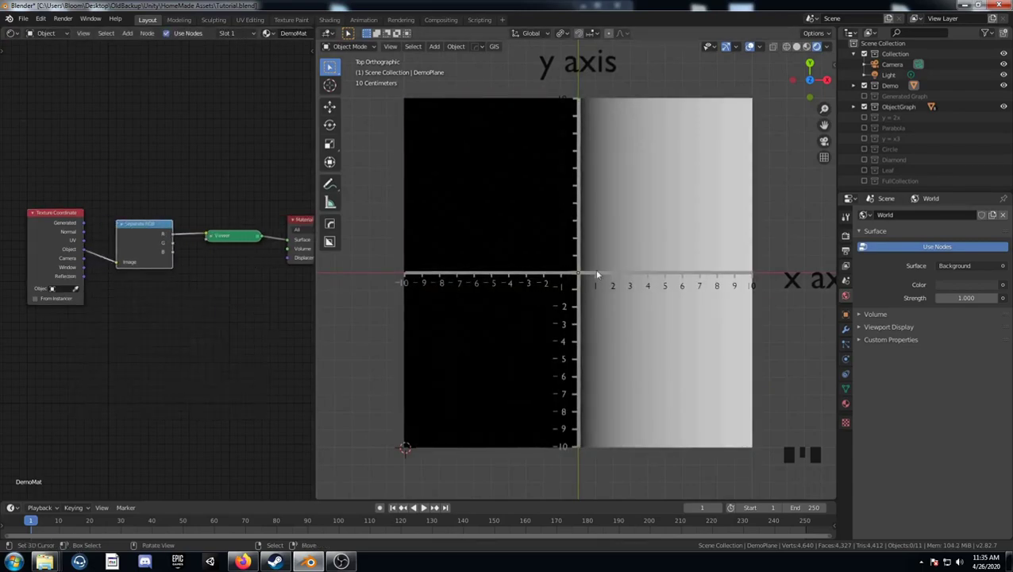
{"action": "left_click_drag", "start_coordinate": [612, 272], "coordinate": [569, 258]}
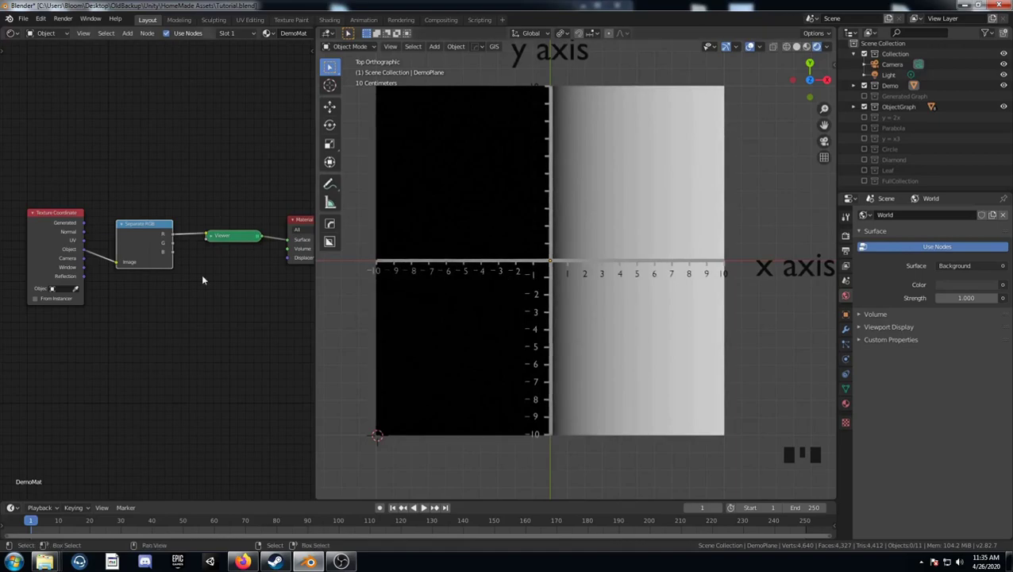
- Cycle the Separate RGB G, B and R channels of the Object coordinates into the Viewer
{"action": "left_click", "coordinate": [151, 234]}
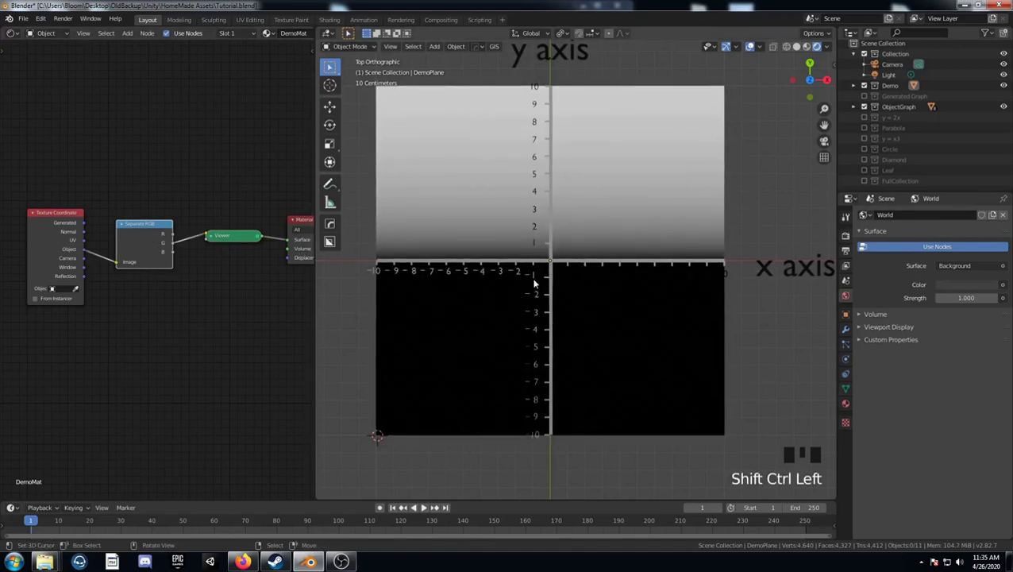
{"action": "left_click", "coordinate": [138, 233]}
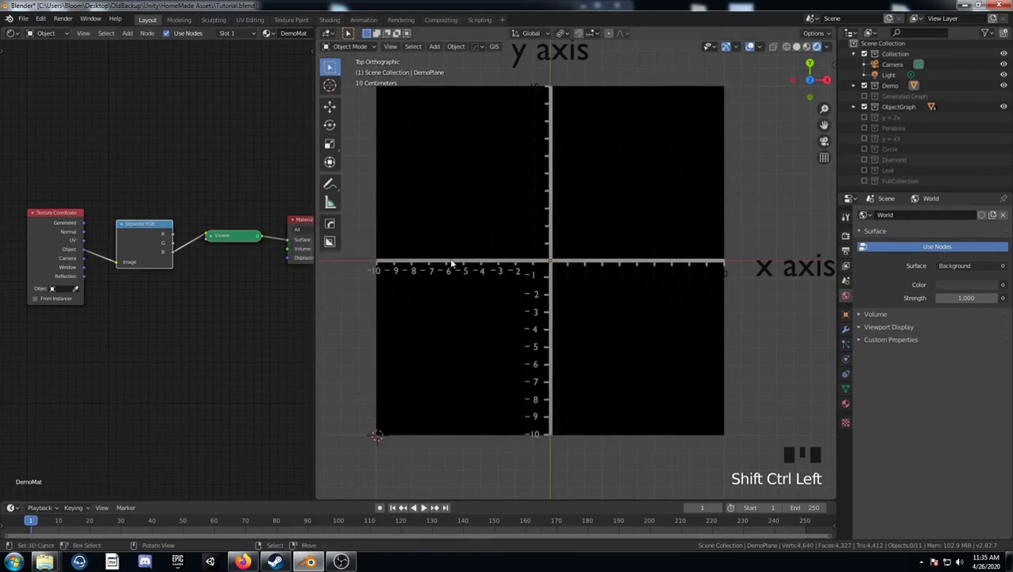
{"action": "left_click", "coordinate": [132, 223]}
{"action": "left_click", "coordinate": [149, 229]}
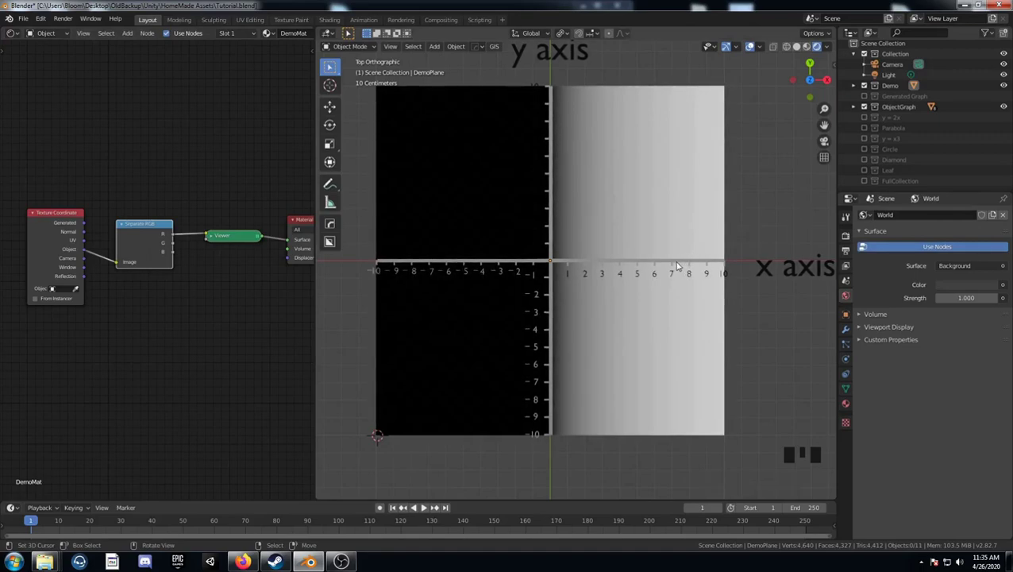
- Select the DemoPlane object
{"action": "left_click", "coordinate": [64, 223]}
{"action": "double_click", "coordinate": [64, 223]}
{"action": "left_click", "coordinate": [64, 223]}
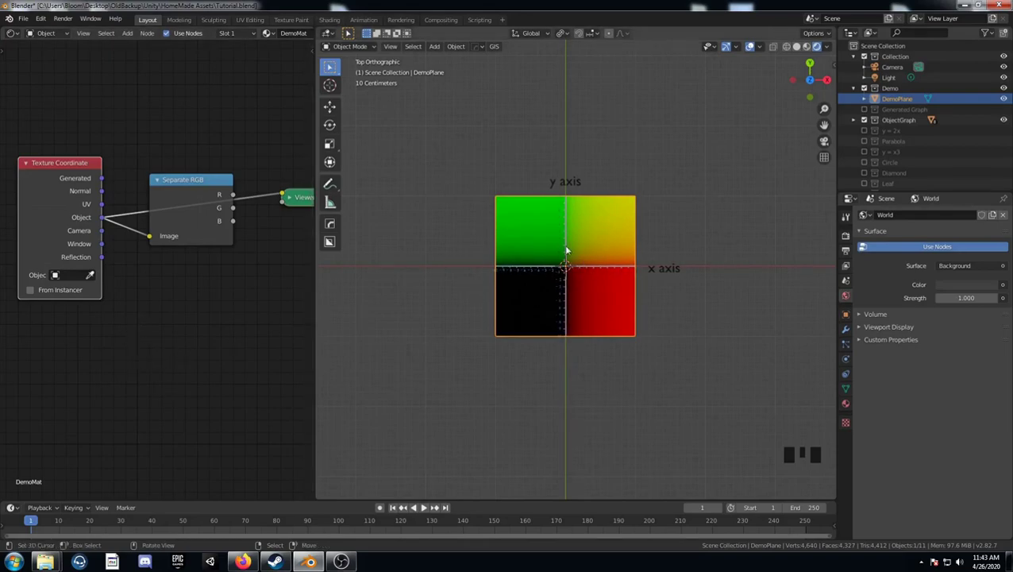
- Add a Plain Axes empty and a new plane whose material wires Object coordinates to a Viewer
{"action": "key", "text": "shift+a"}
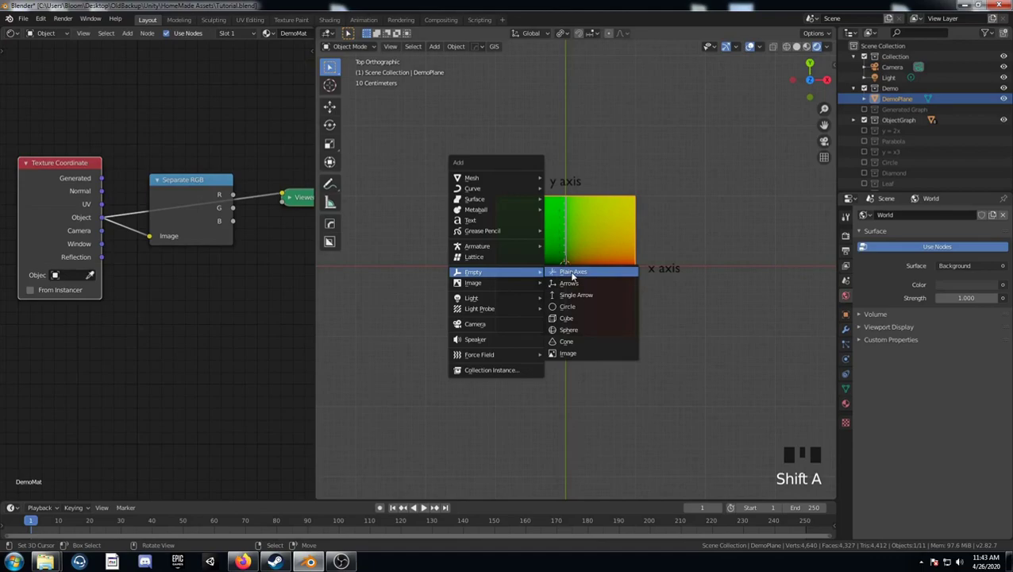
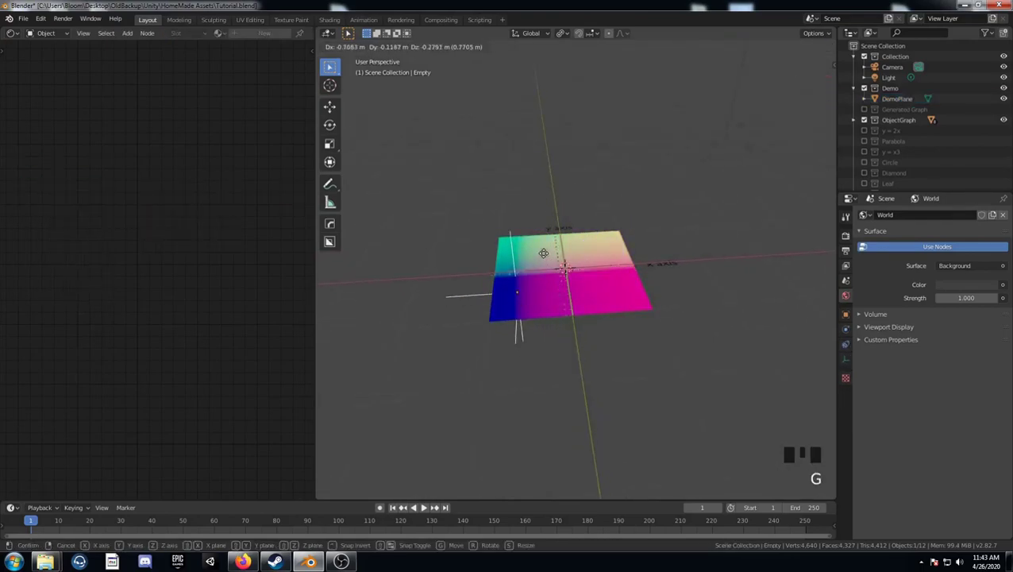
{"action": "middle_click", "coordinate": [426, 505]}
{"action": "key", "text": "KP_7"}
{"action": "key", "text": "g"}
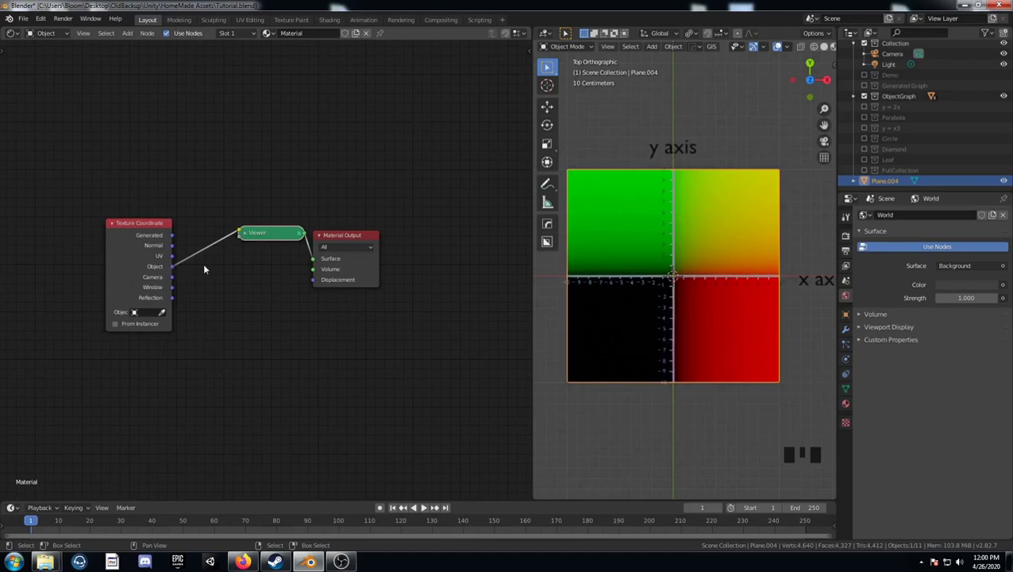
- Insert Separate XYZ and Multiply-by-2 math nodes between the X coordinate and the Viewer
{"action": "key", "text": "shift+a"}
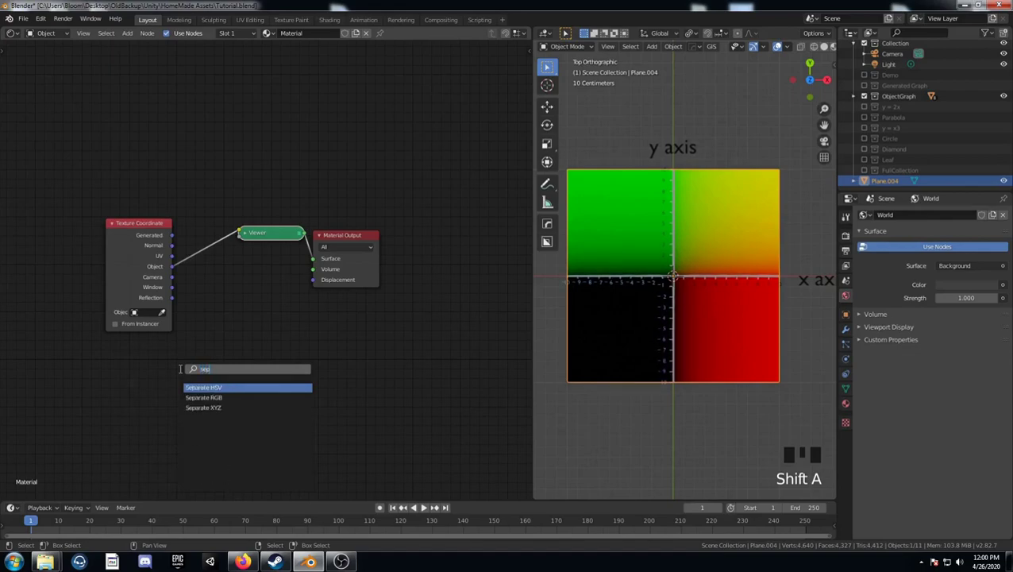
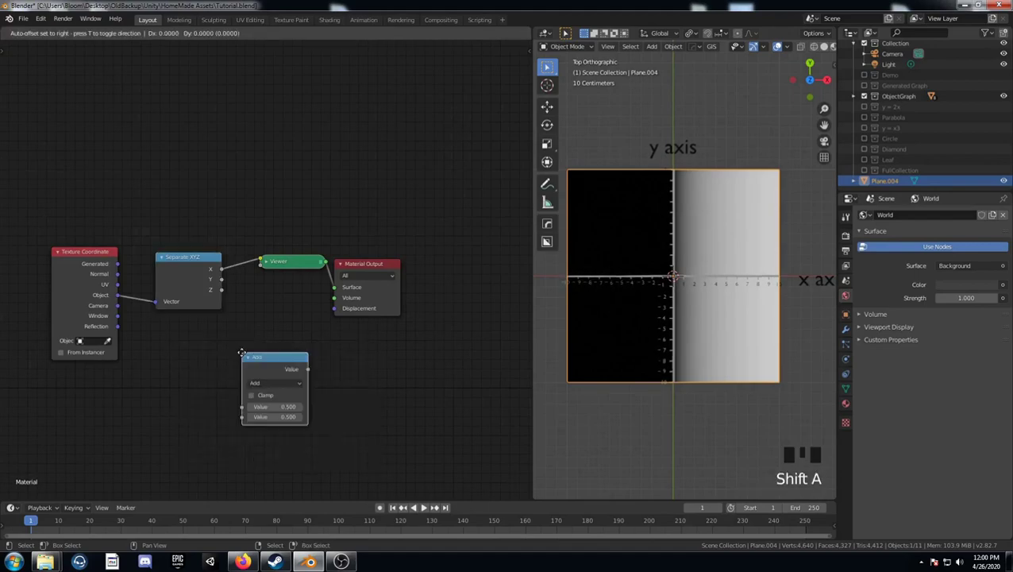
{"action": "left_click_drag", "start_coordinate": [309, 263], "coordinate": [486, 319]}
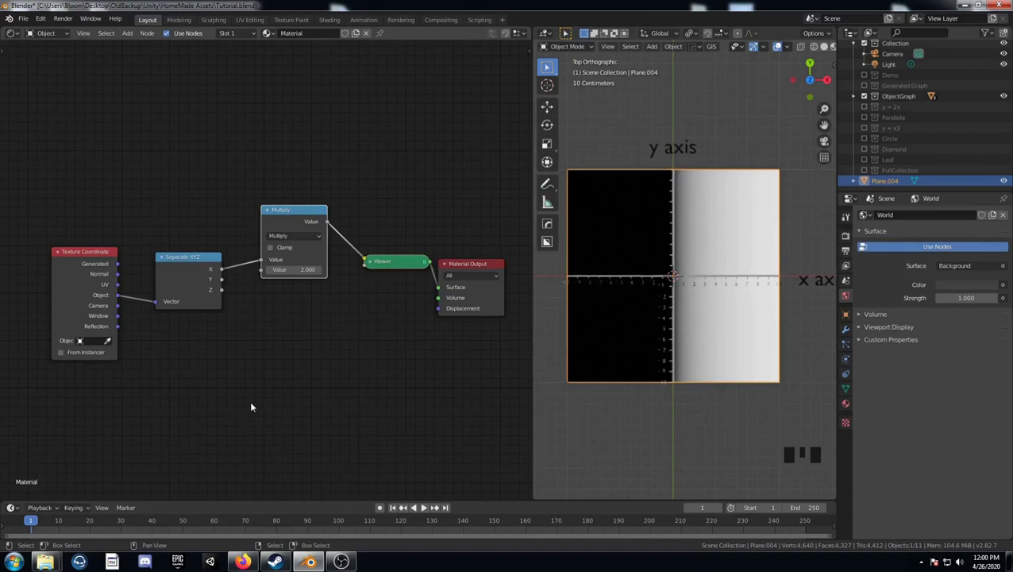
- Compare X against Y with a Greater Than node, multiply value 1, splitting the plane diagonally
{"action": "left_click", "coordinate": [284, 219]}
{"action": "key", "text": "shift+d"}
{"action": "left_click_drag", "start_coordinate": [407, 259], "coordinate": [222, 278]}
{"action": "left_click", "coordinate": [225, 283]}
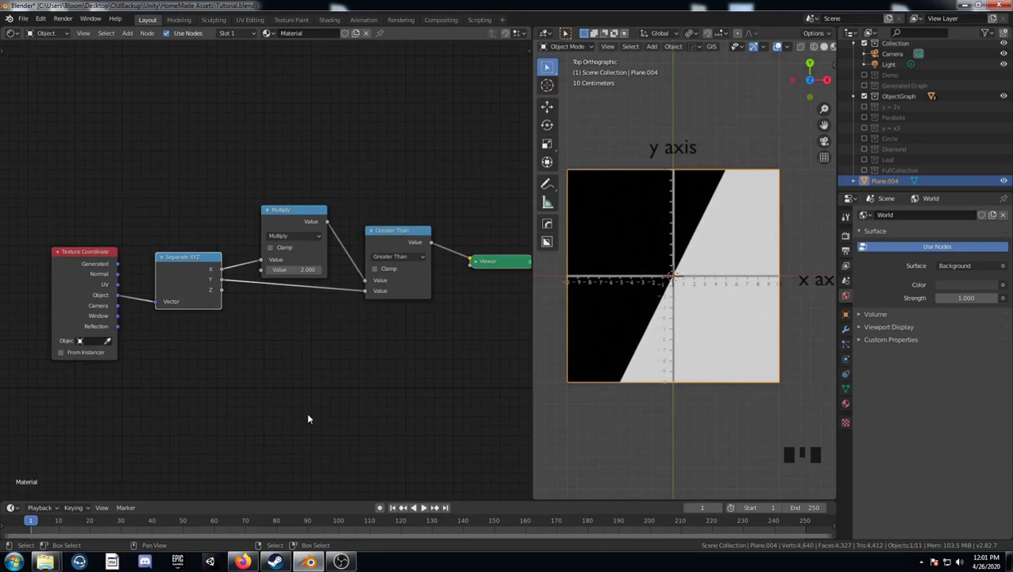
{"action": "left_click_drag", "start_coordinate": [400, 261], "coordinate": [675, 333]}
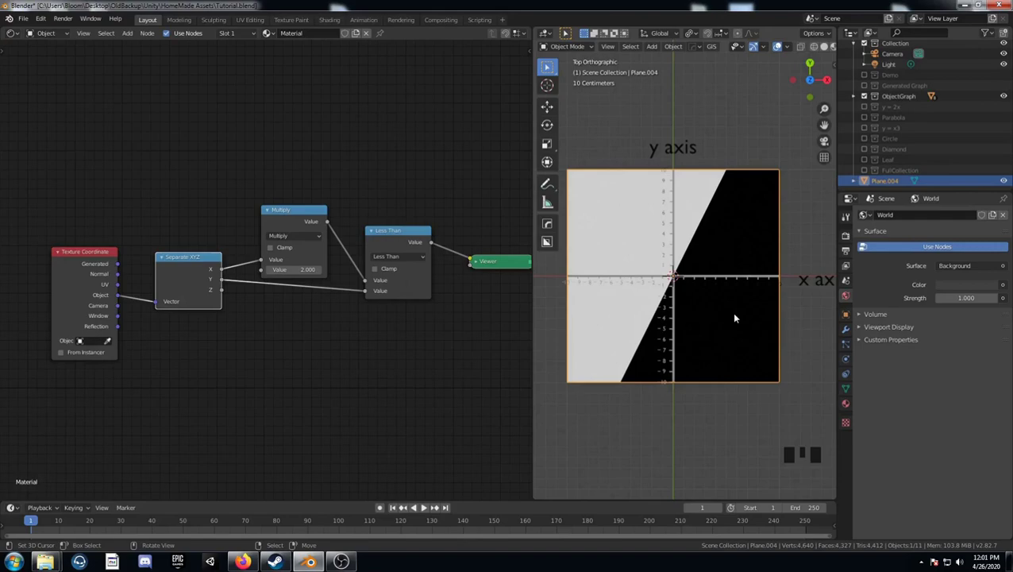
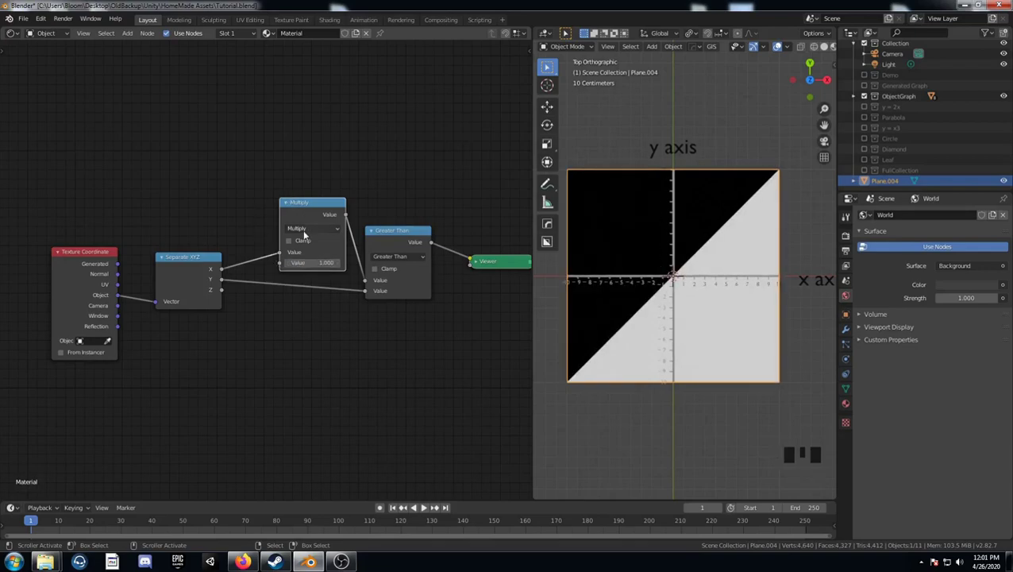
- Select the Multiply node and duplicate it with Shift+D
{"action": "left_click", "coordinate": [409, 235]}
{"action": "left_click", "coordinate": [313, 208]}
{"action": "key", "text": "shift+d"}
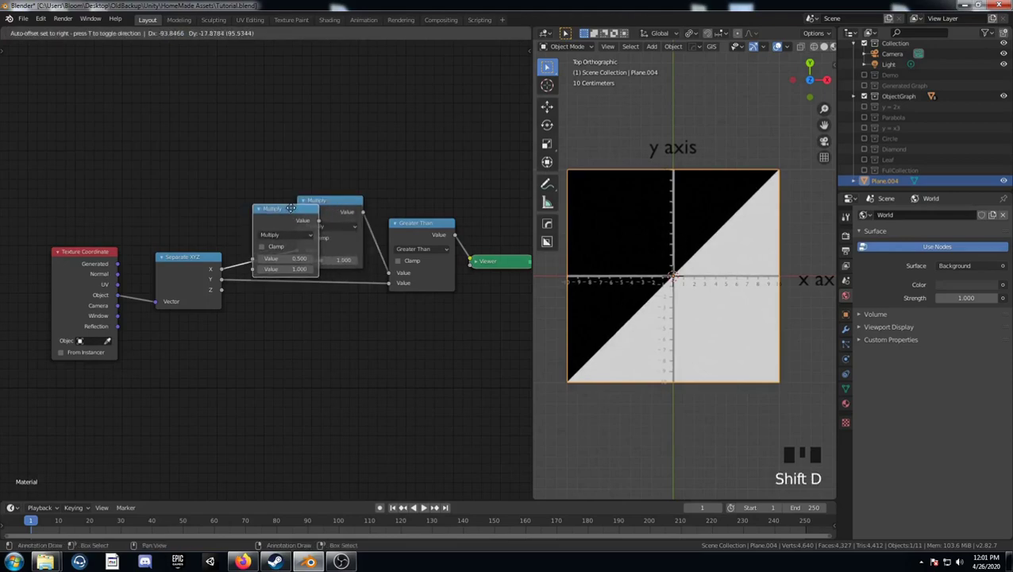
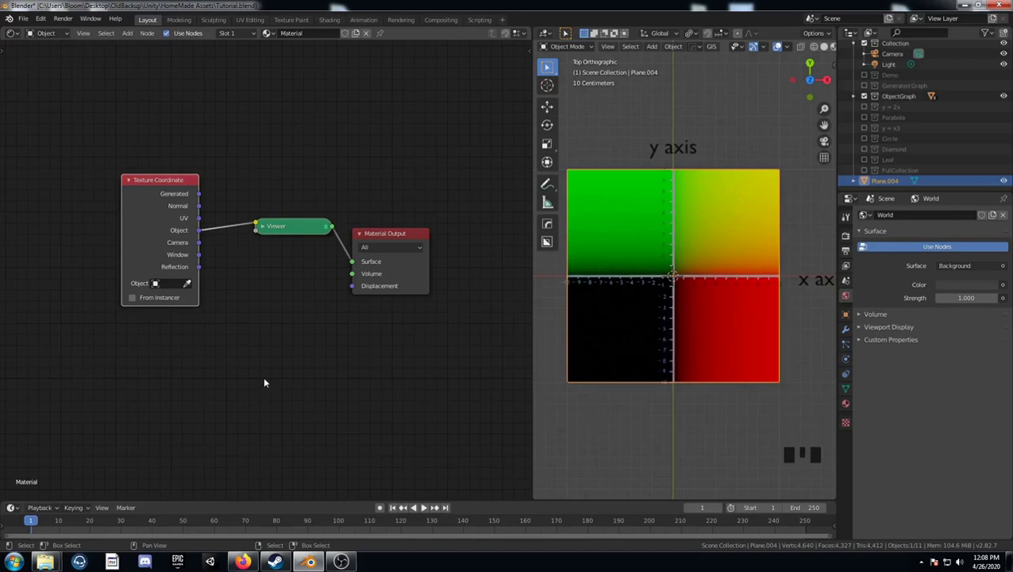
- Add a Math node before the Viewer and change its operation to Greater Than, comparing X squared with Y
{"action": "key", "text": "shift+a"}
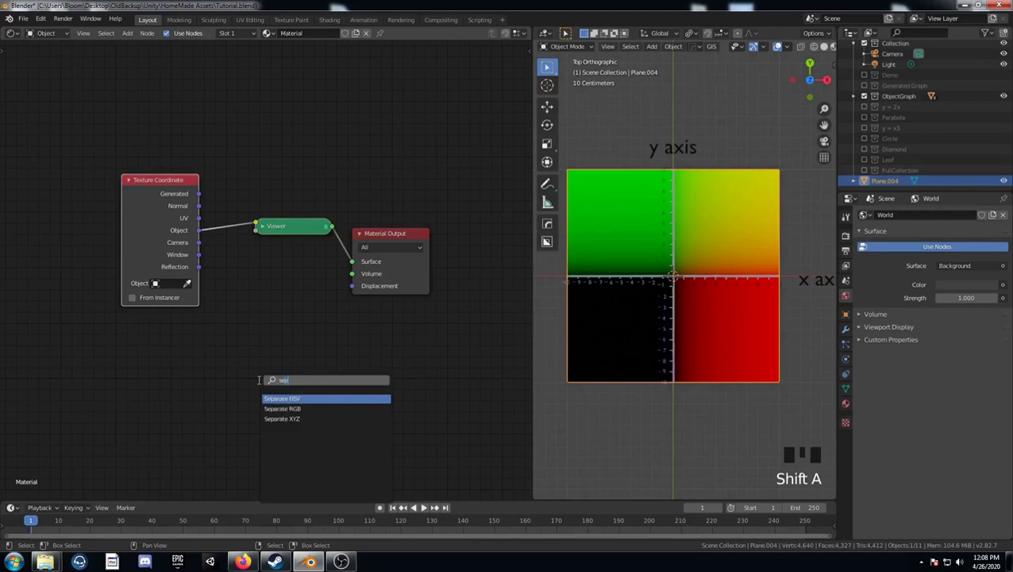
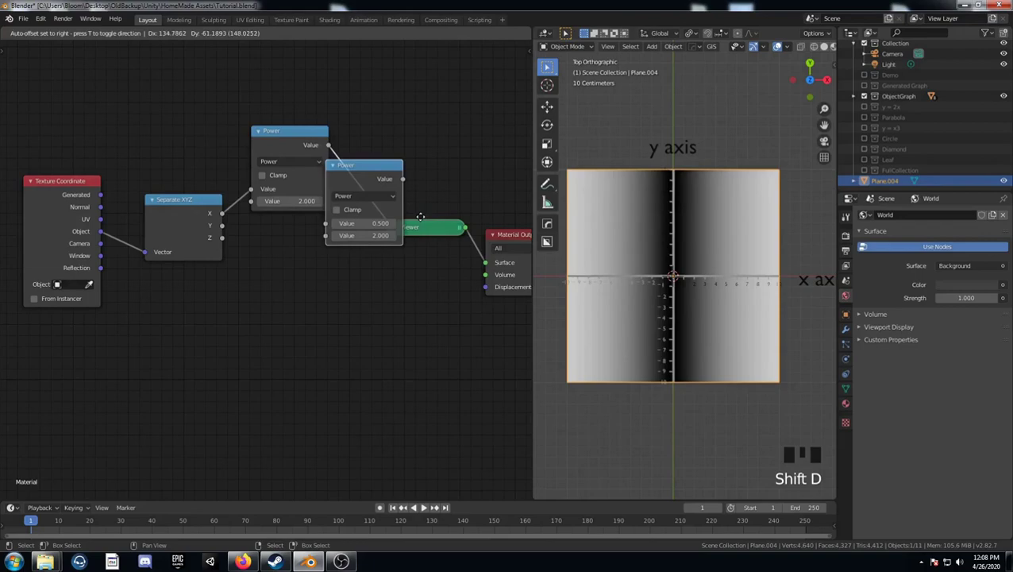
{"action": "left_click_drag", "start_coordinate": [421, 203], "coordinate": [234, 230]}
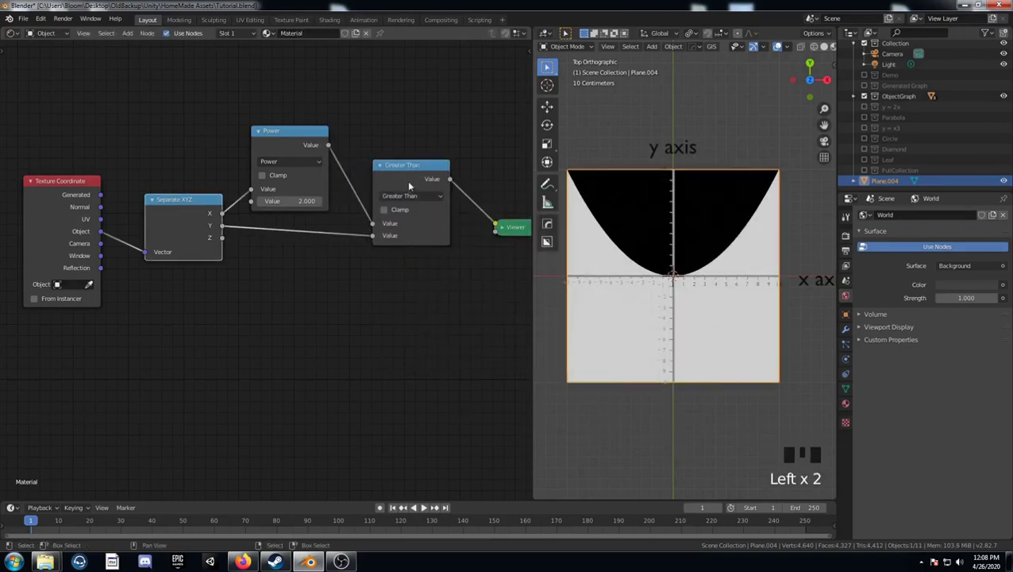
{"action": "left_click", "coordinate": [415, 168]}
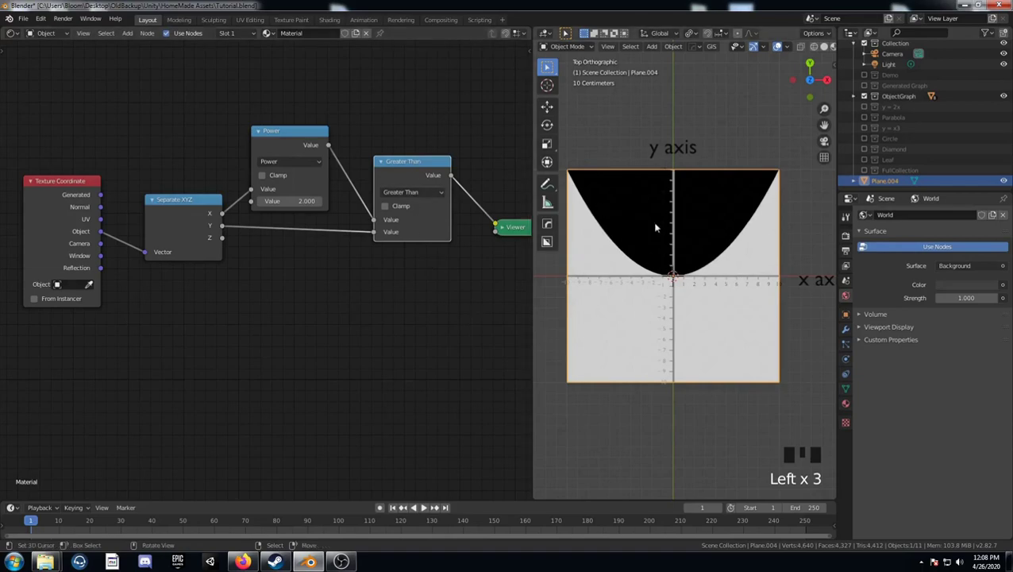
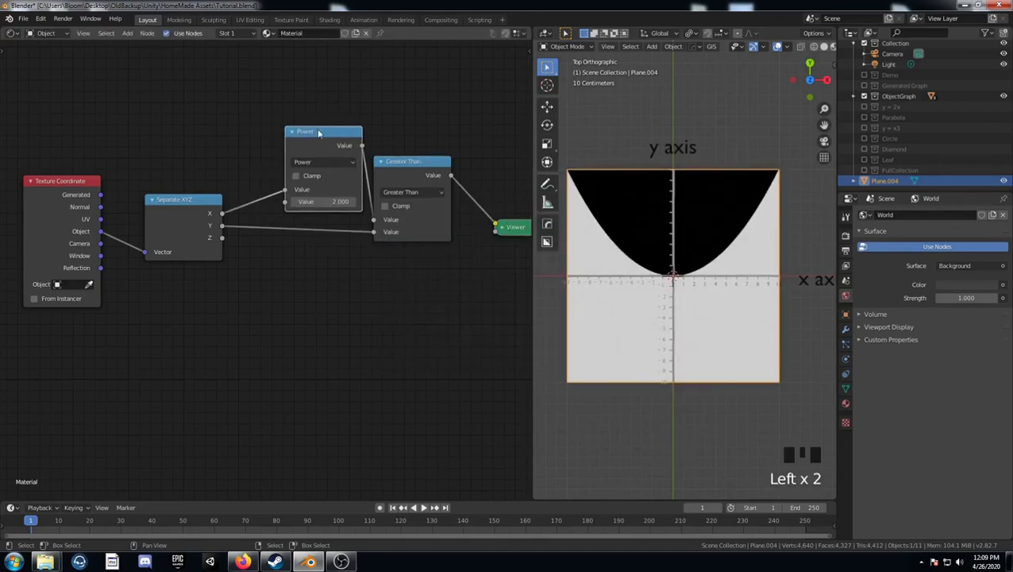
- Duplicate the Power node and the Add node so both X and Y are offset by 0.2, shifting the parabola
{"action": "key", "text": "shift+d"}
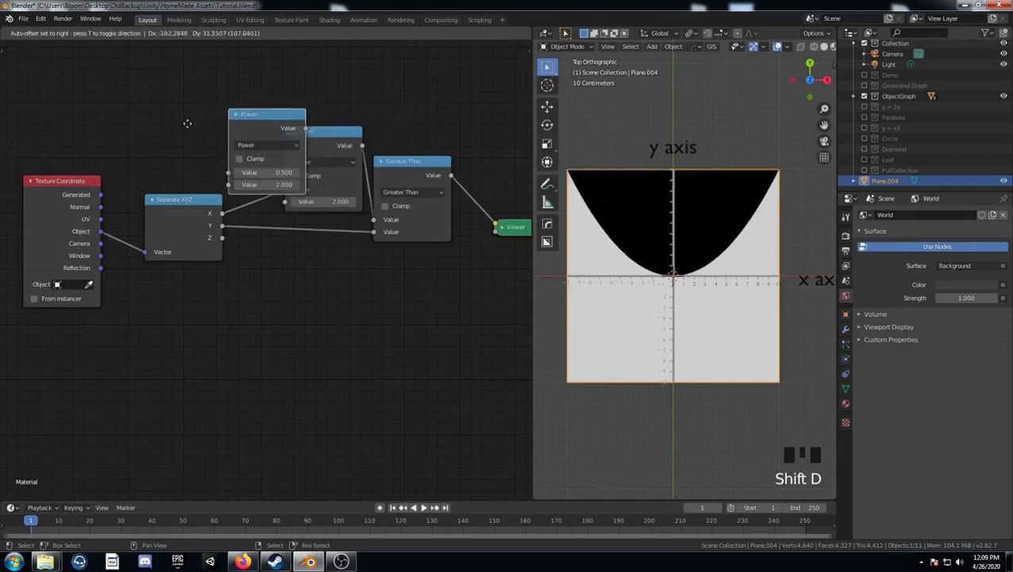
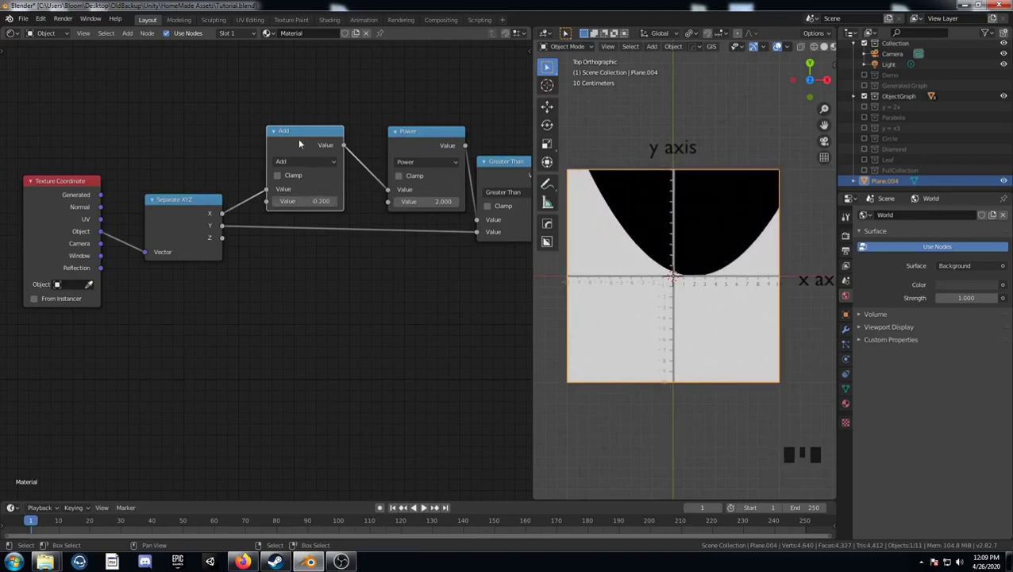
{"action": "left_click", "coordinate": [306, 134]}
{"action": "key", "text": "shift+d"}
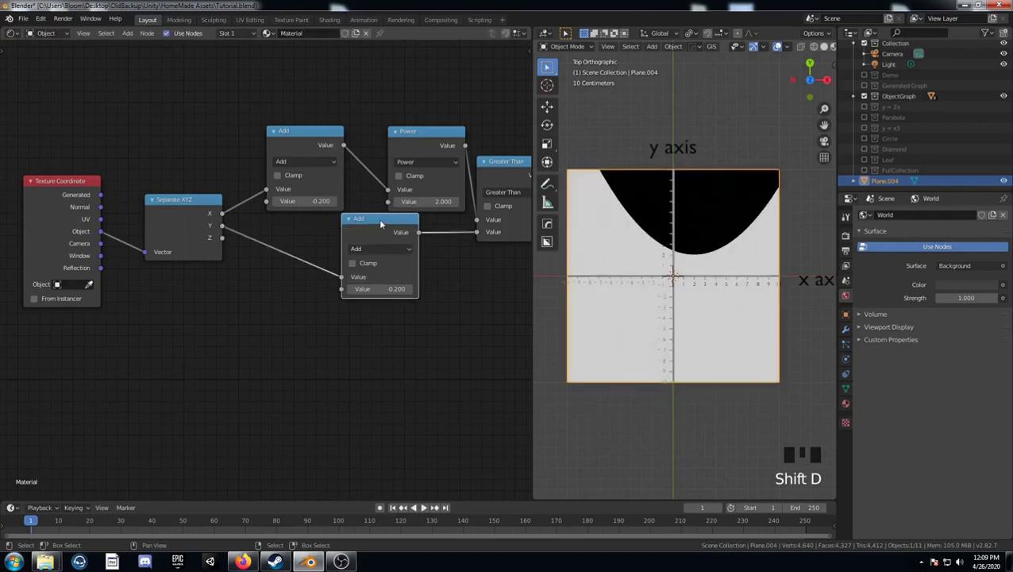
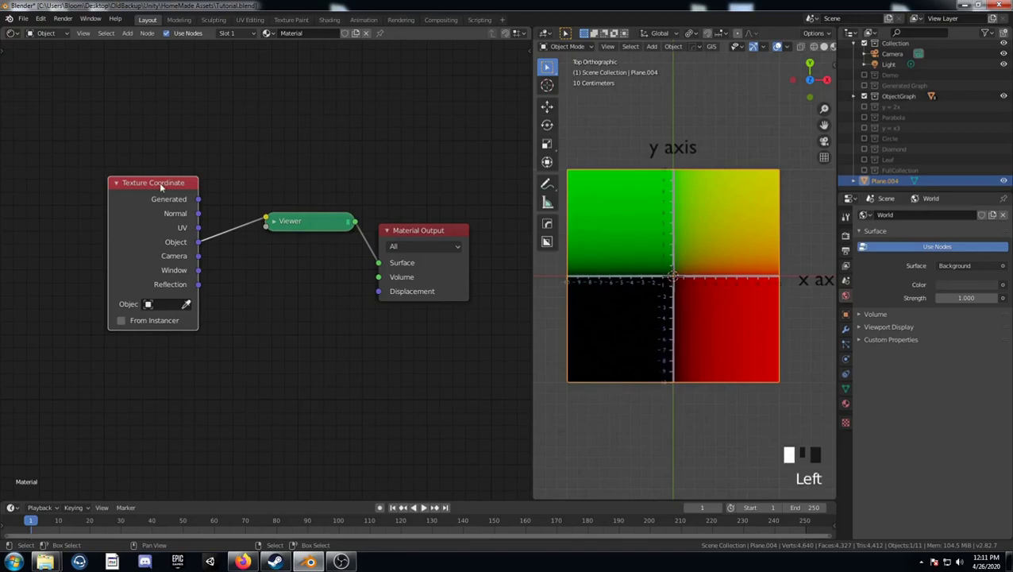
- Add a Separate XYZ node, add a Power node set to 3 and duplicate it, chaining X through both
{"action": "key", "text": "g"}
{"action": "scroll", "scroll_direction": "up", "scroll_amount": 3}
{"action": "key", "text": "shift+a"}
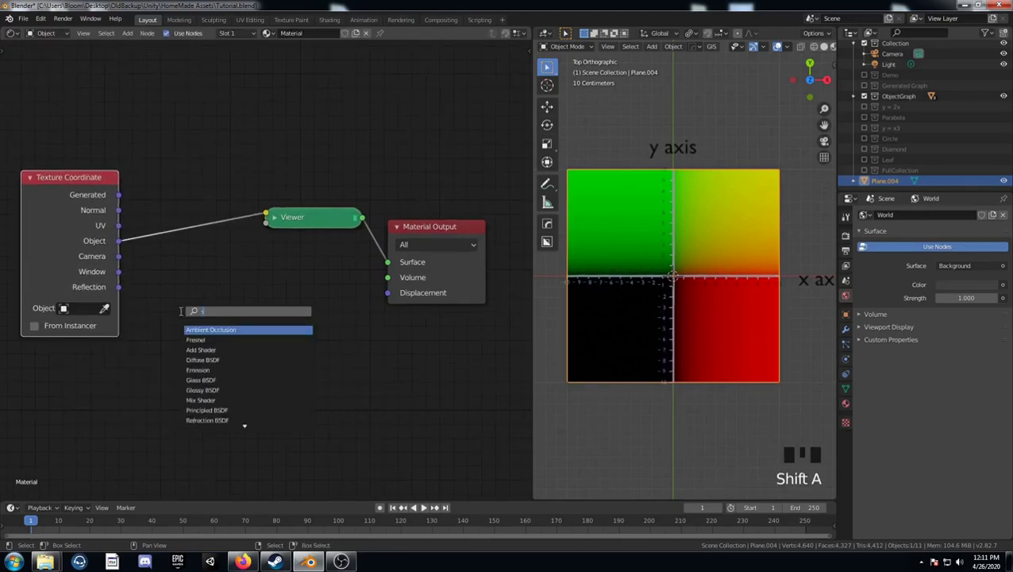
{"action": "key", "text": "Down"}
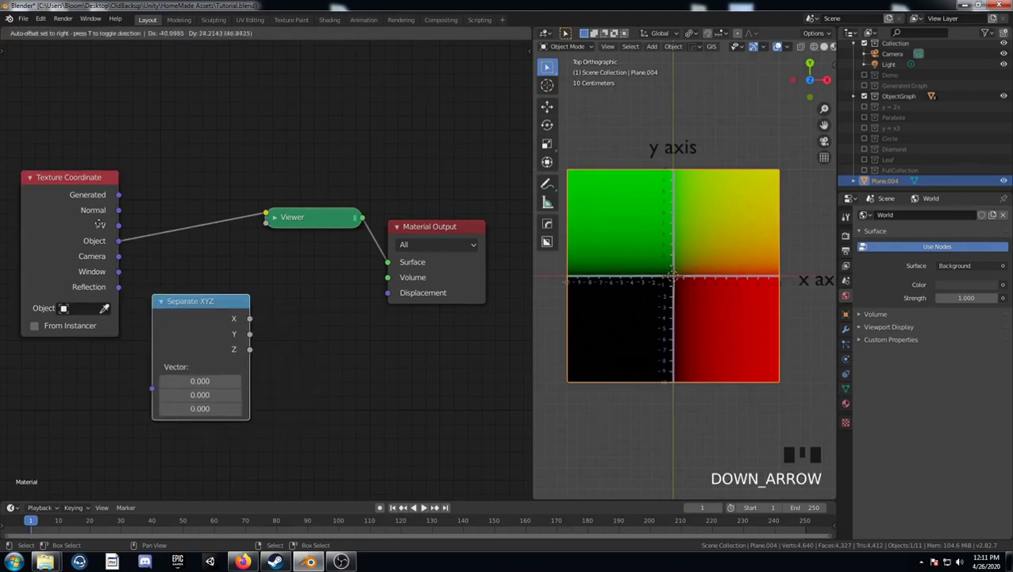
{"action": "key", "text": "shift+a"}
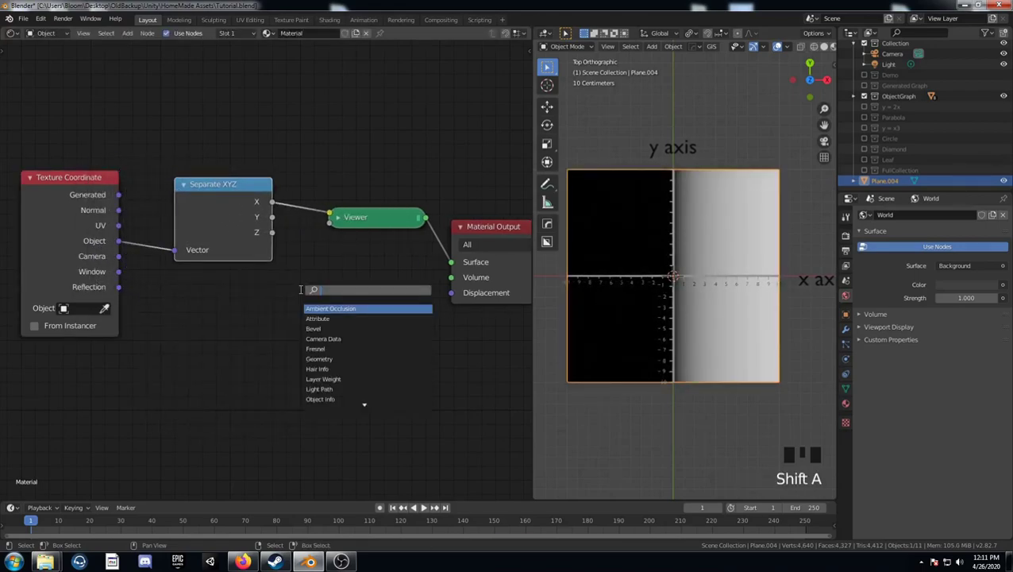
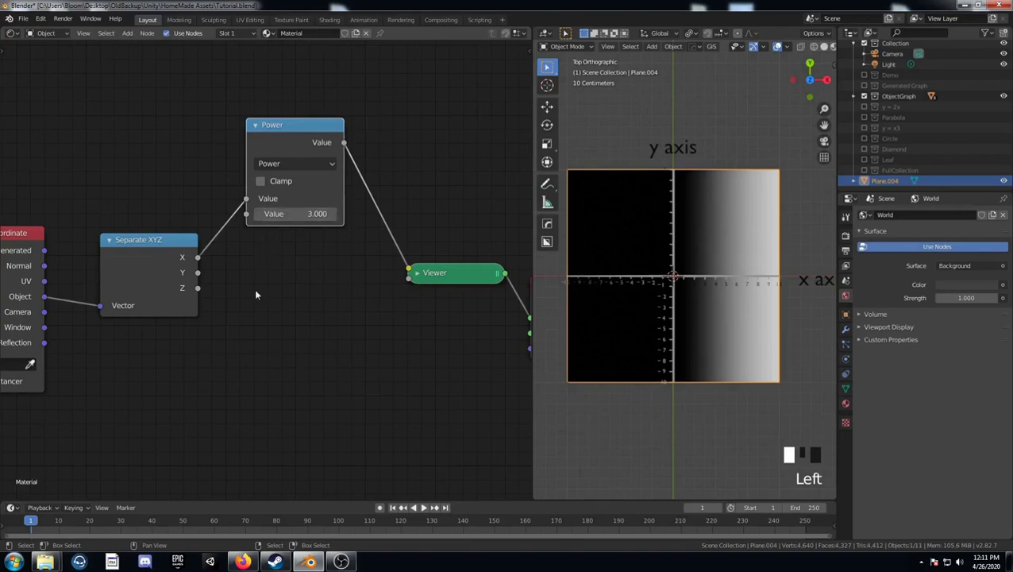
{"action": "key", "text": "shift+d"}
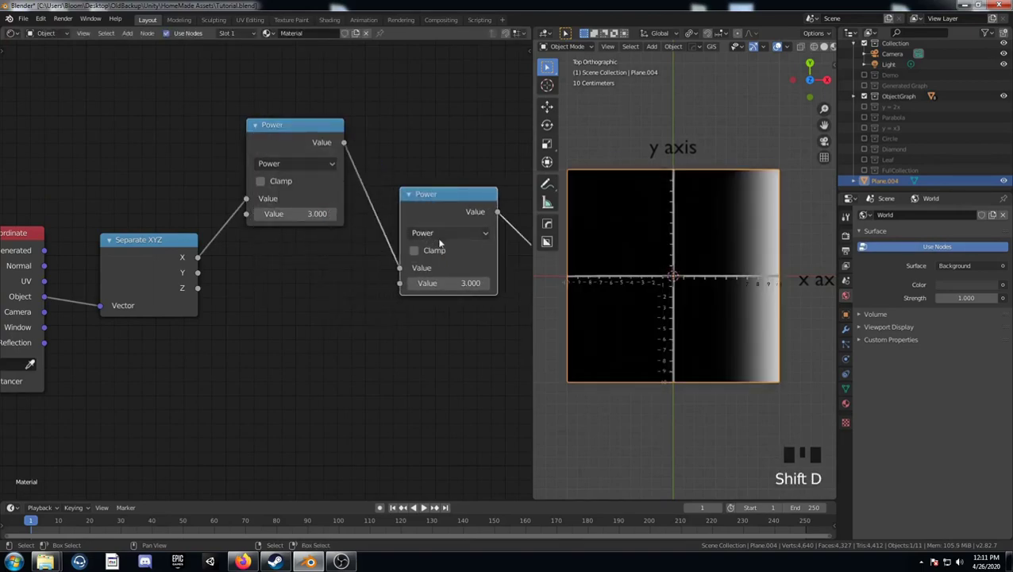
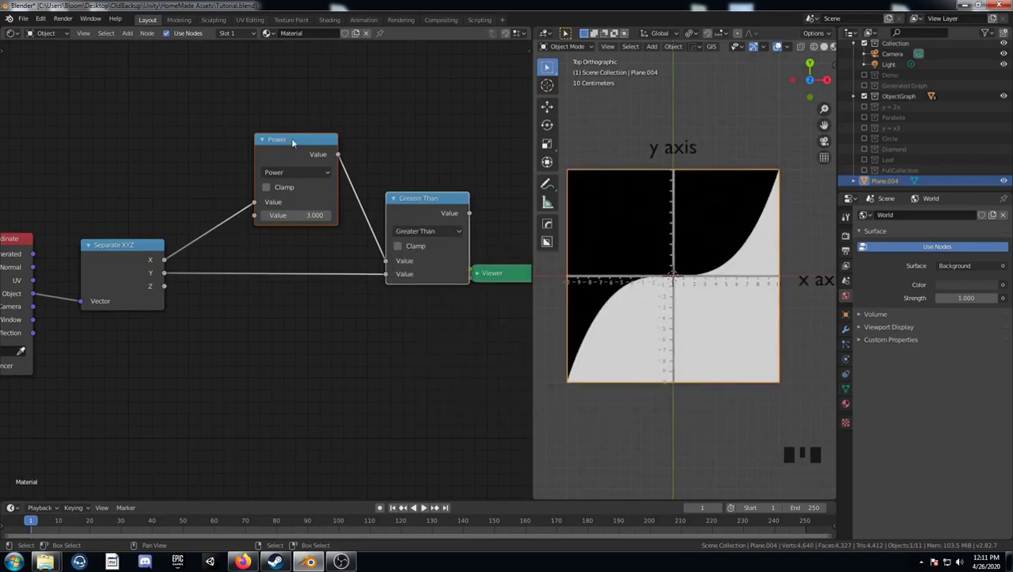
- Duplicate the Power node to chain a second power on X before the comparison with Y
{"action": "left_click", "coordinate": [297, 140]}
{"action": "key", "text": "shift+d"}
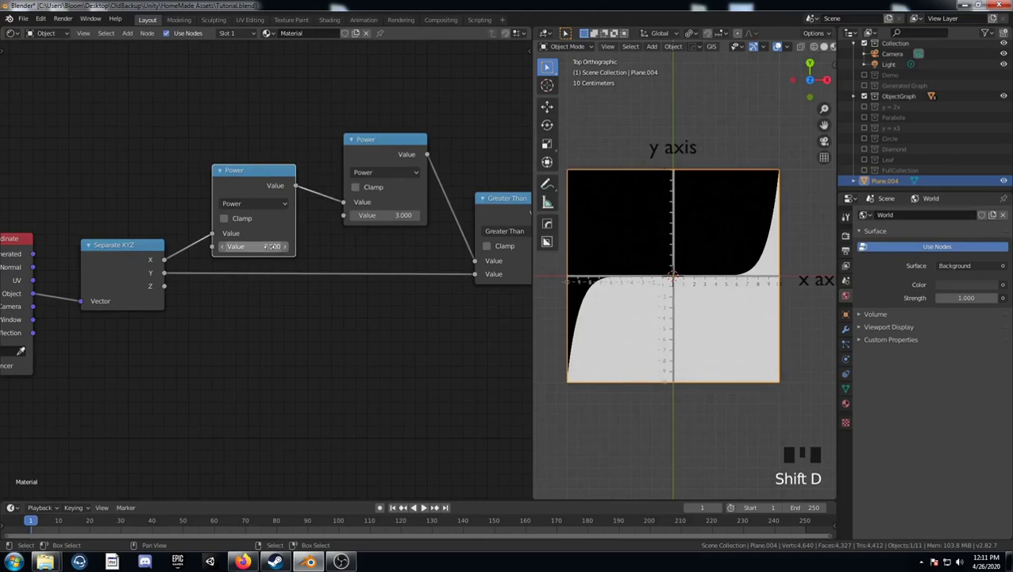
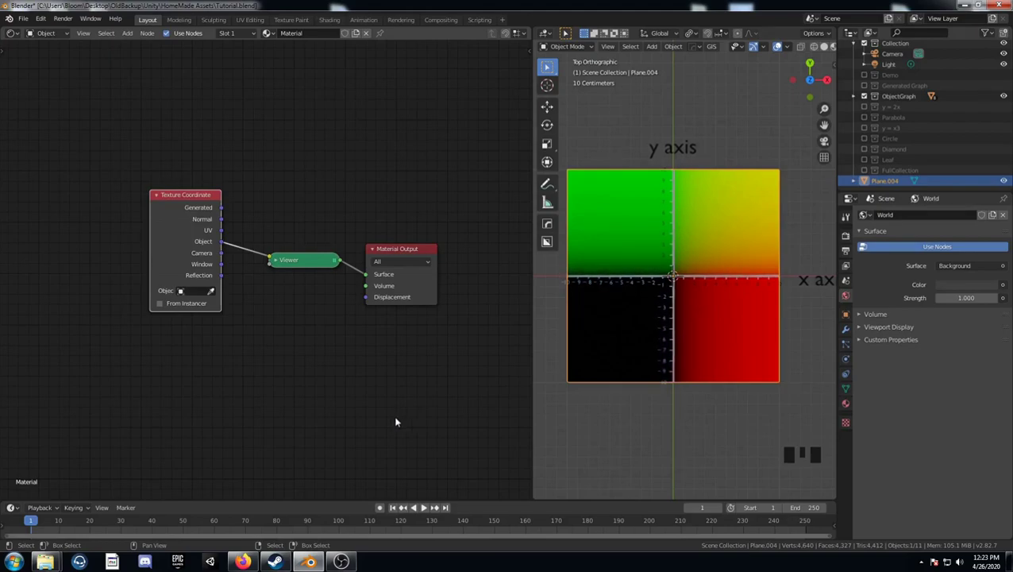
- Start a node search to add a Separate XYZ node after Texture Coordinate Object
{"action": "key", "text": "shift+a"}
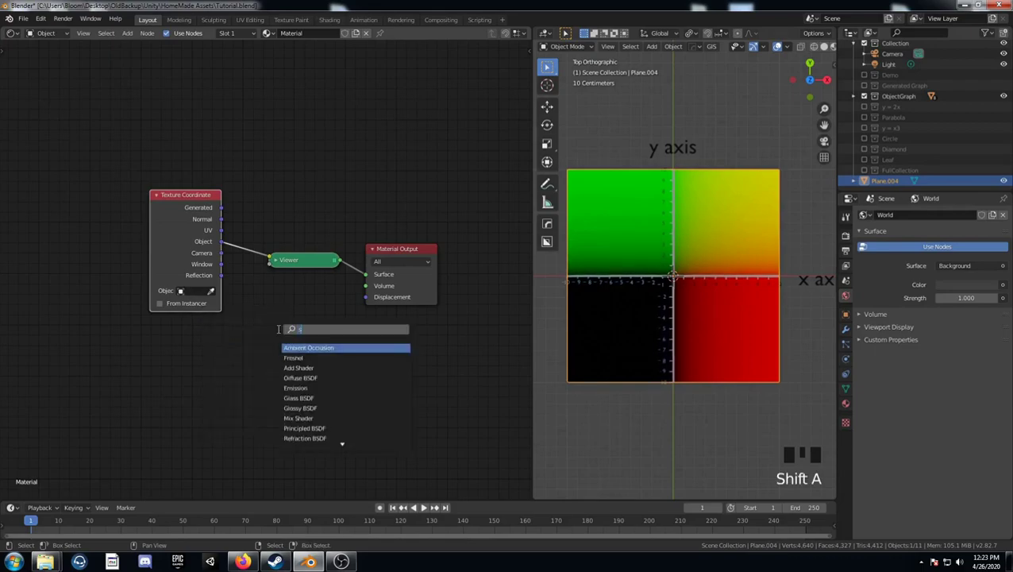
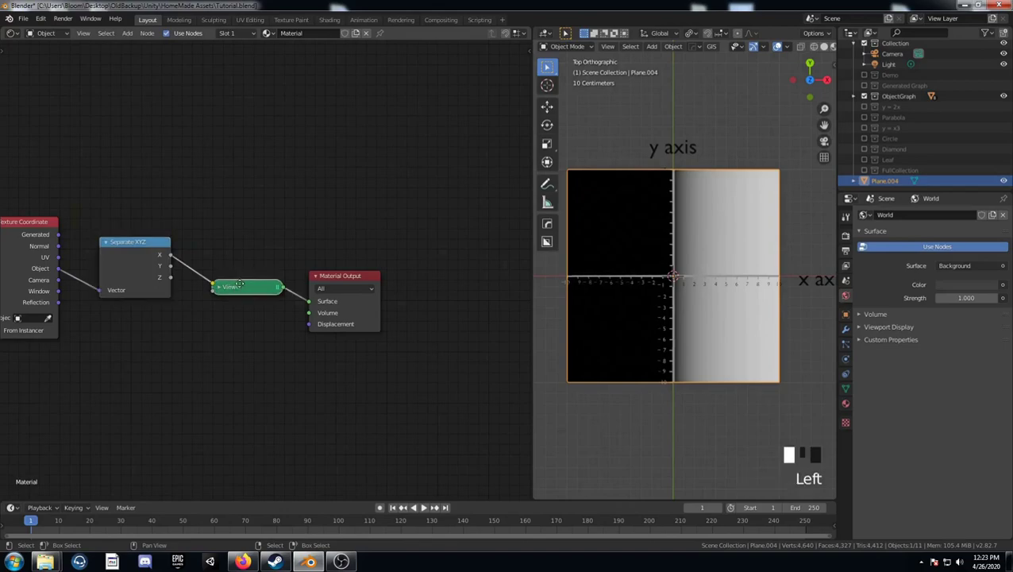
- Add Power-2 Math nodes for X and Y and preview X squared on the plane
{"action": "key", "text": "shift+a"}
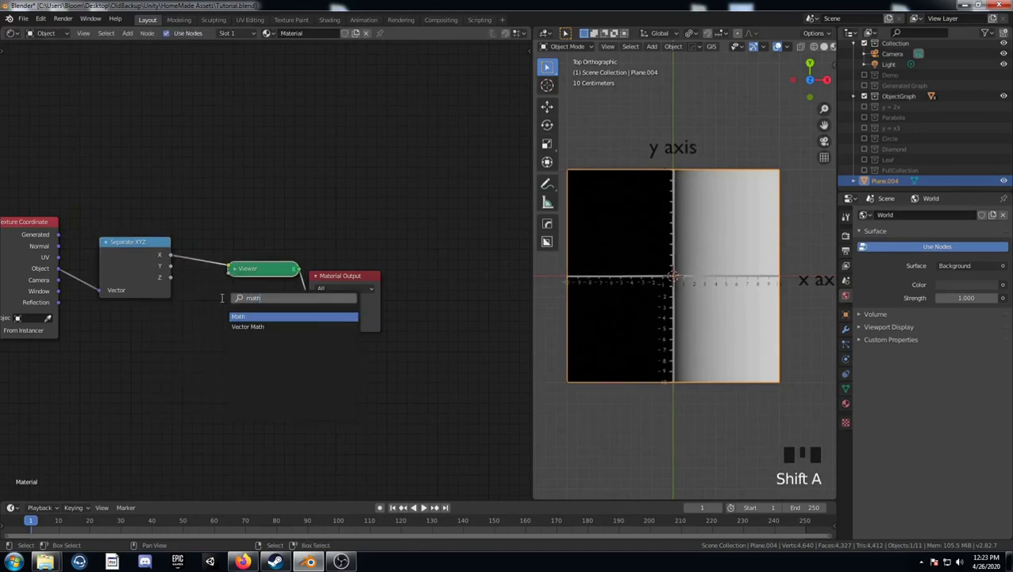
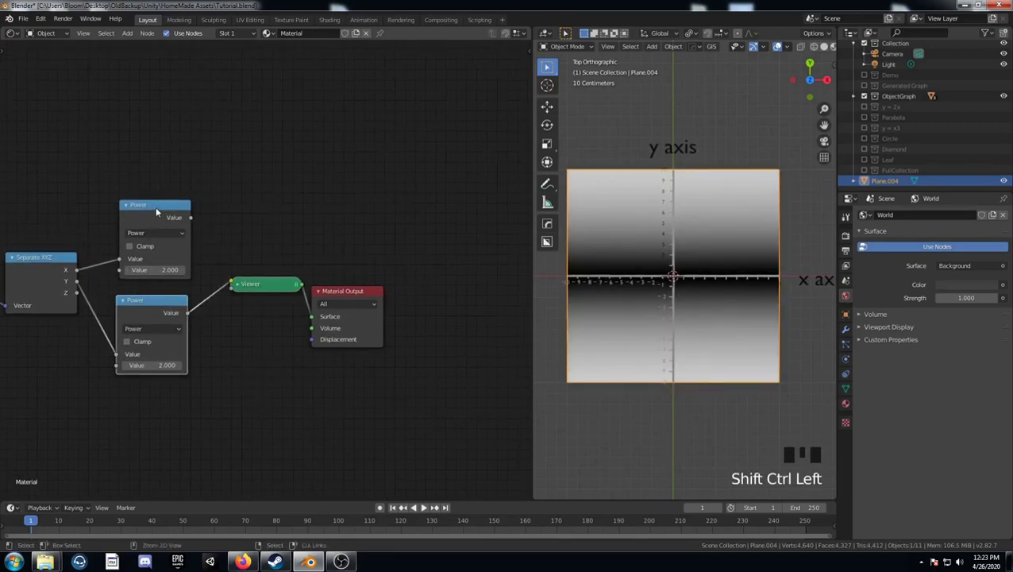
{"action": "left_click", "coordinate": [157, 211]}
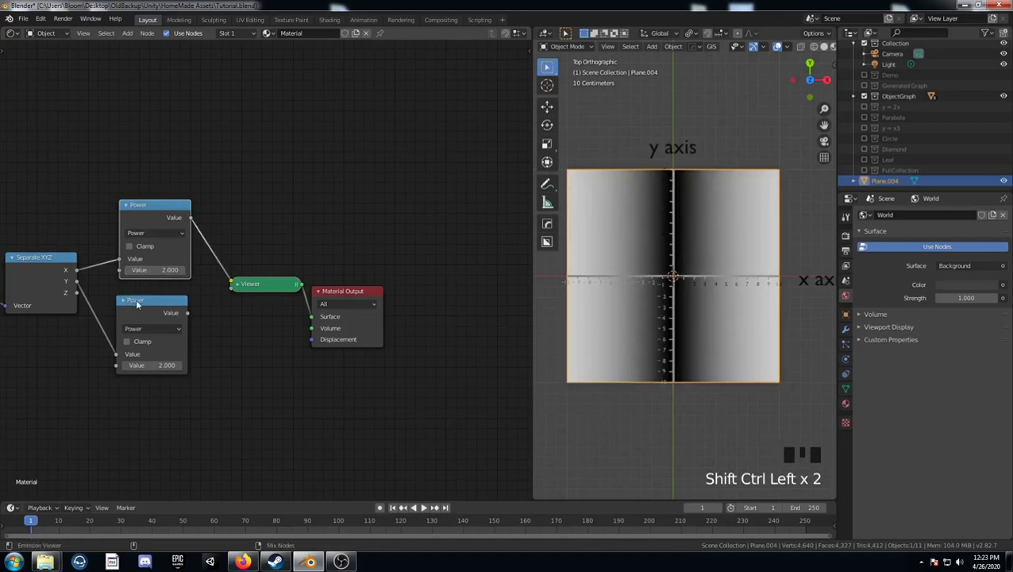
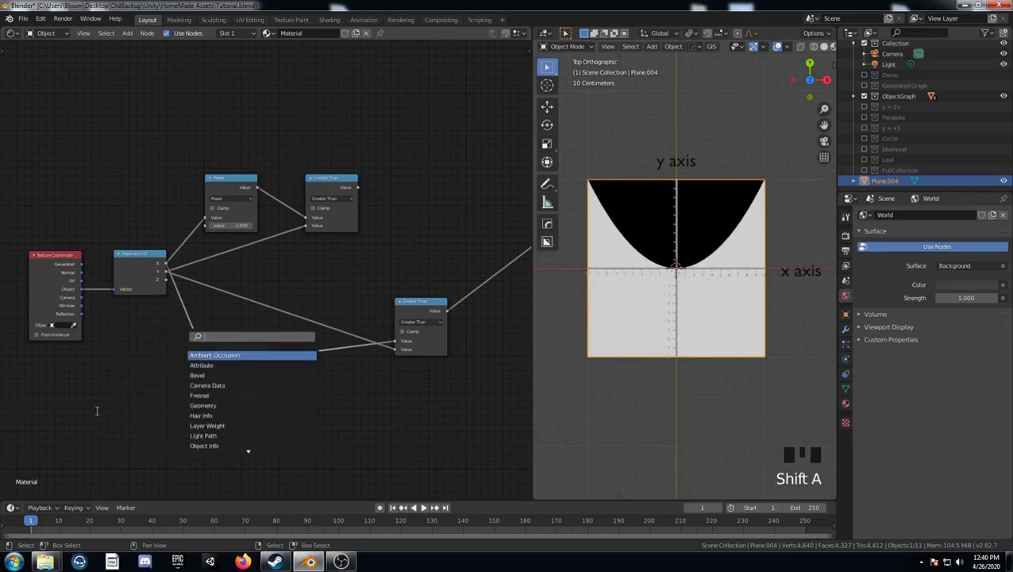
- Duplicate the Power node, preview the Greater Than result and rewire the comparison inputs
{"action": "key", "text": "shift+d"}
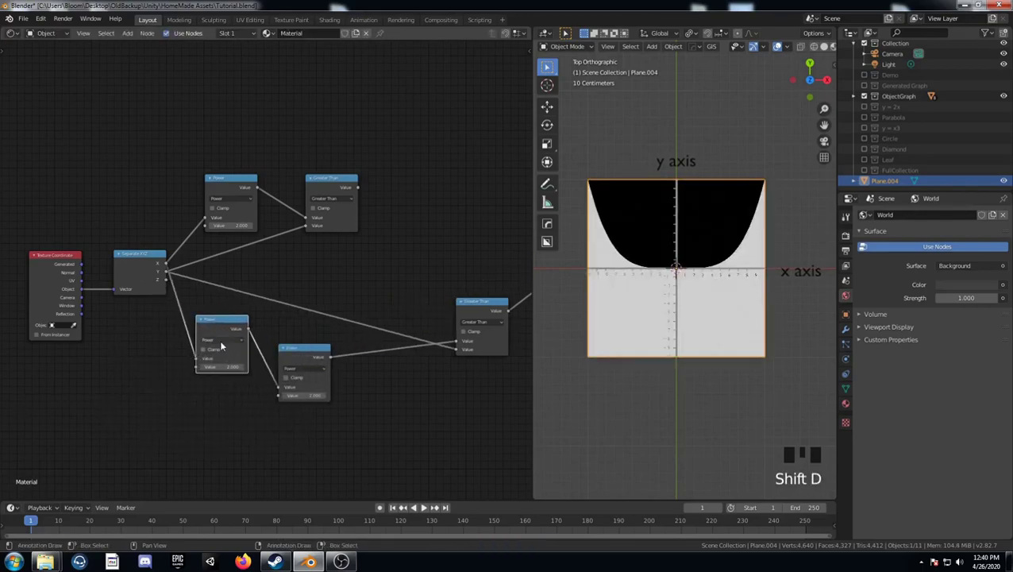
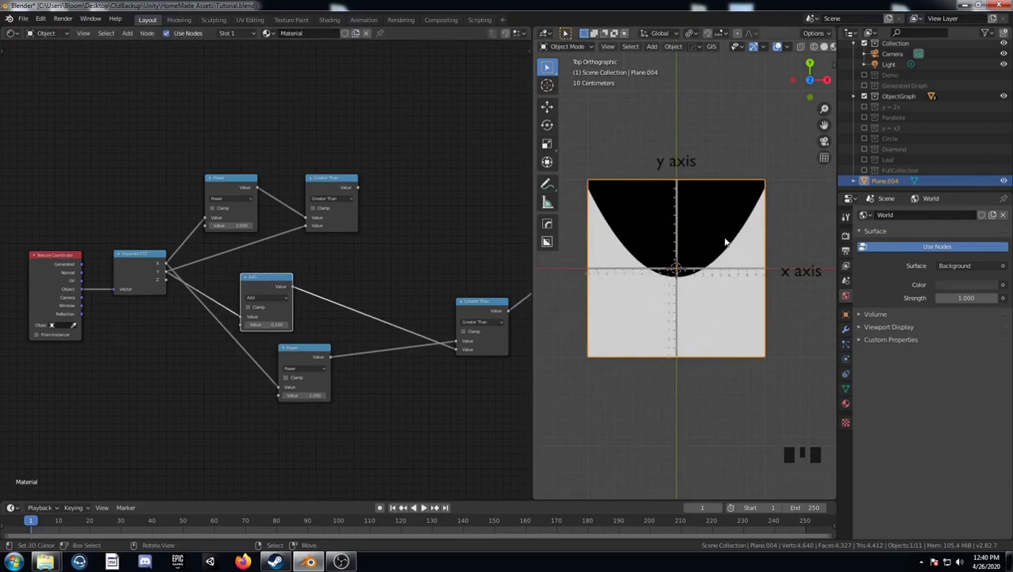
{"action": "left_click", "coordinate": [343, 180]}
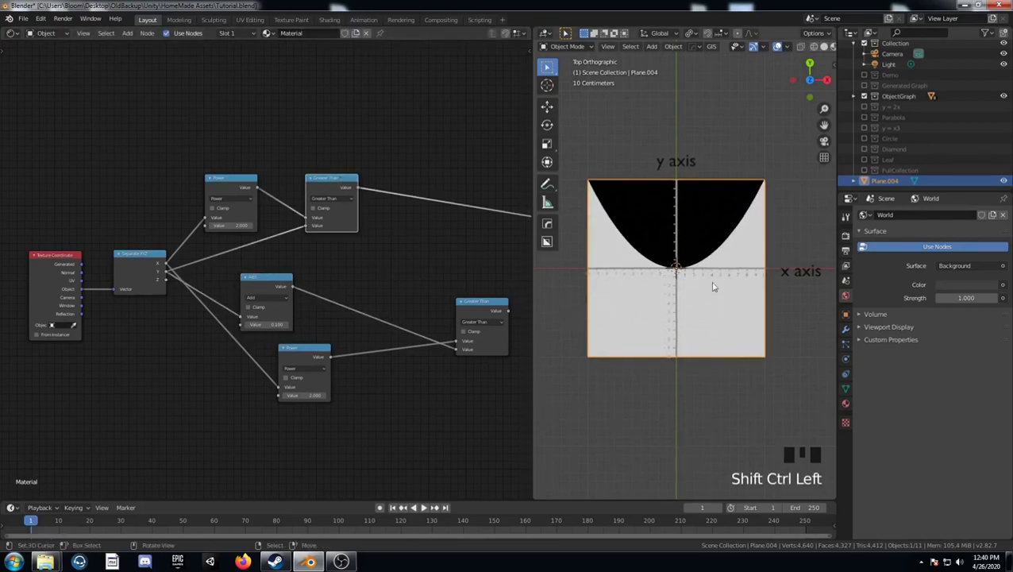
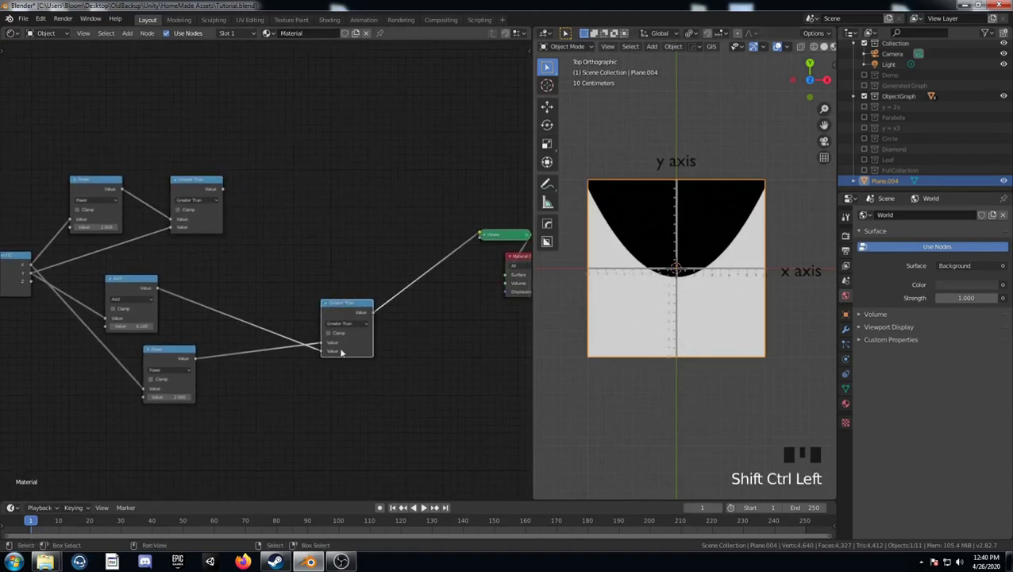
{"action": "left_click_drag", "start_coordinate": [361, 326], "coordinate": [203, 183]}
{"action": "left_click", "coordinate": [203, 182]}
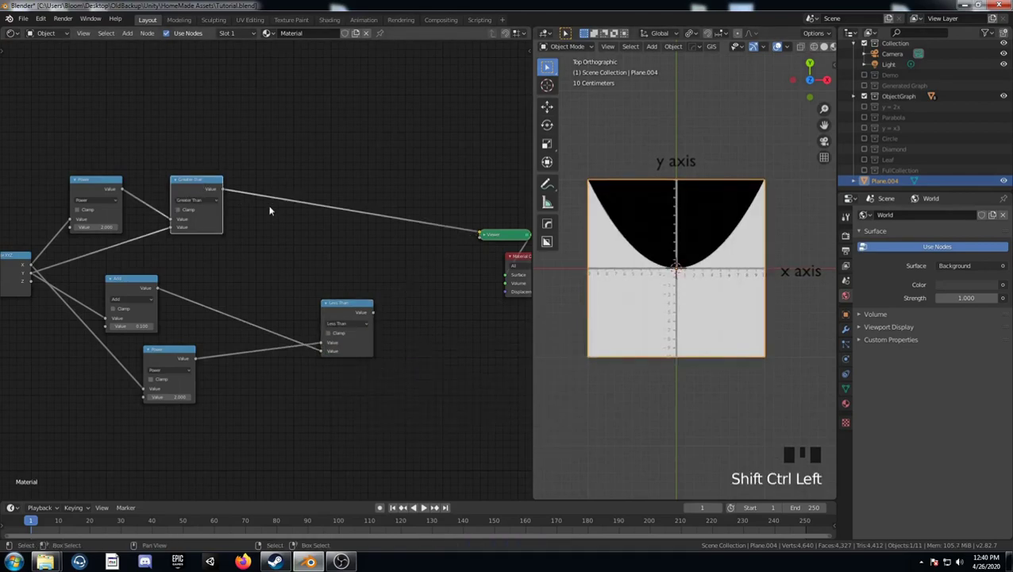
{"action": "left_click", "coordinate": [351, 302]}
- Add a MixRGB Multiply node combining Greater Than and Less Than into a thin white parabola band
{"action": "key", "text": "shift+a"}
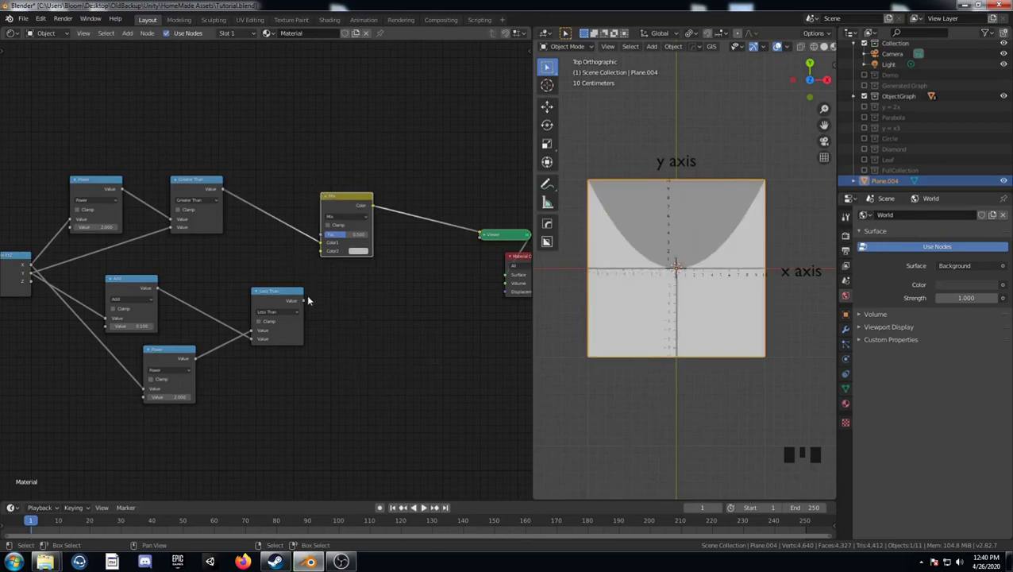
{"action": "left_click_drag", "start_coordinate": [313, 297], "coordinate": [319, 287]}
{"action": "left_click_drag", "start_coordinate": [352, 221], "coordinate": [675, 272]}
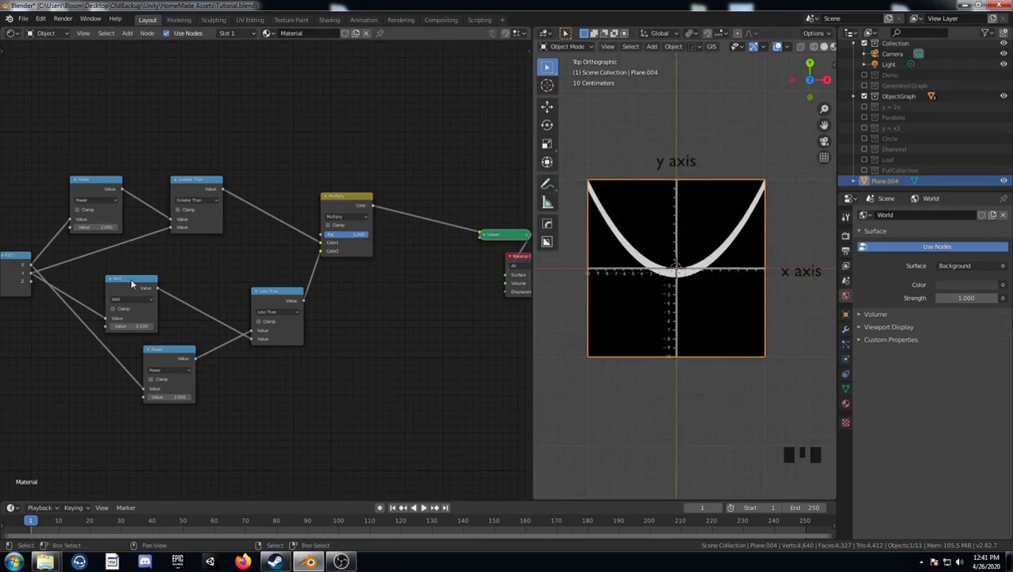
- Select the Add node and duplicate it to place a second Add beside it
{"action": "left_click", "coordinate": [137, 281]}
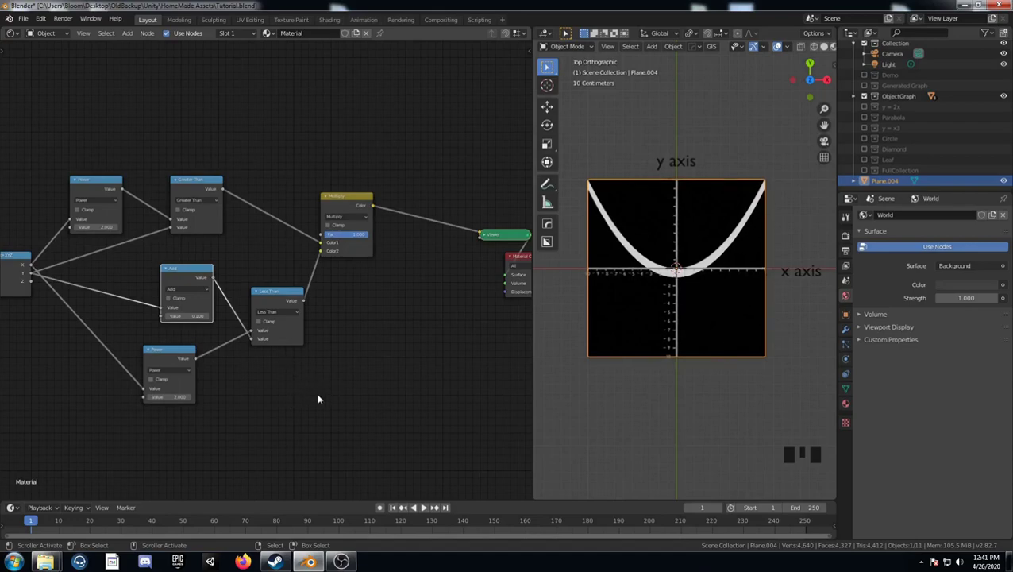
{"action": "key", "text": "shift+d"}
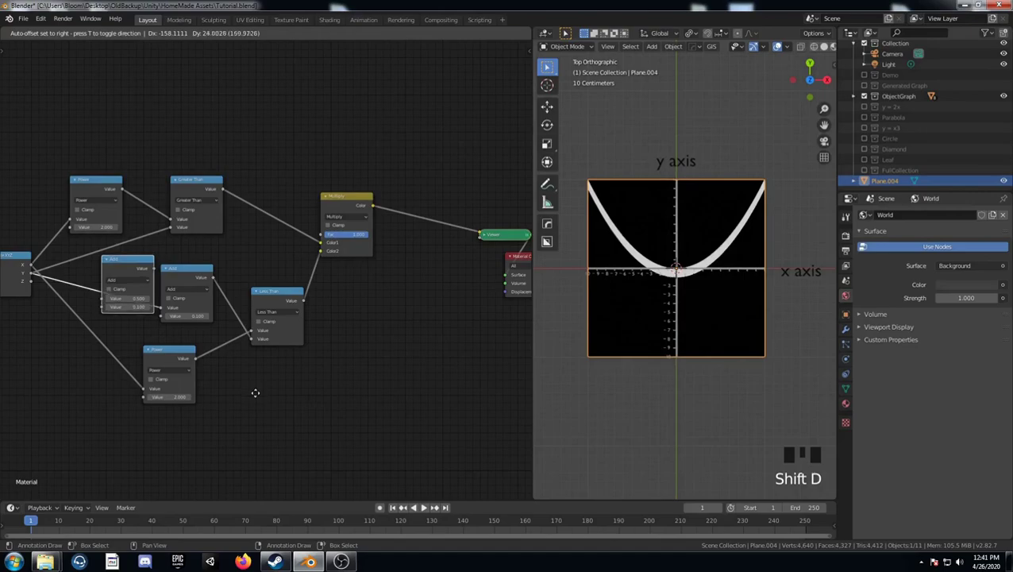
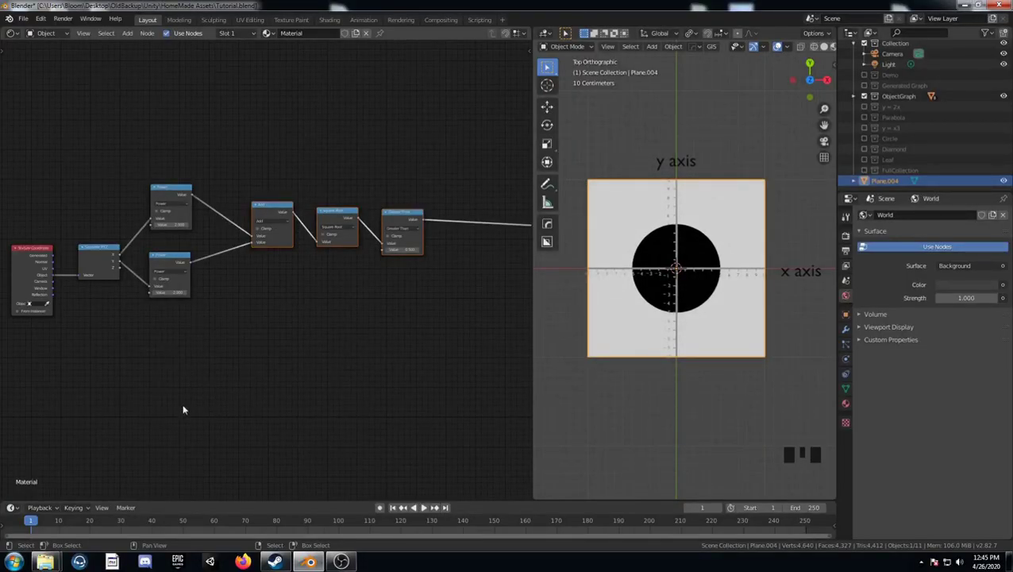
- Duplicate the circle node chain, insert an extra Add node and set the lower comparison to Less Than 0.7
{"action": "left_click", "coordinate": [166, 361]}
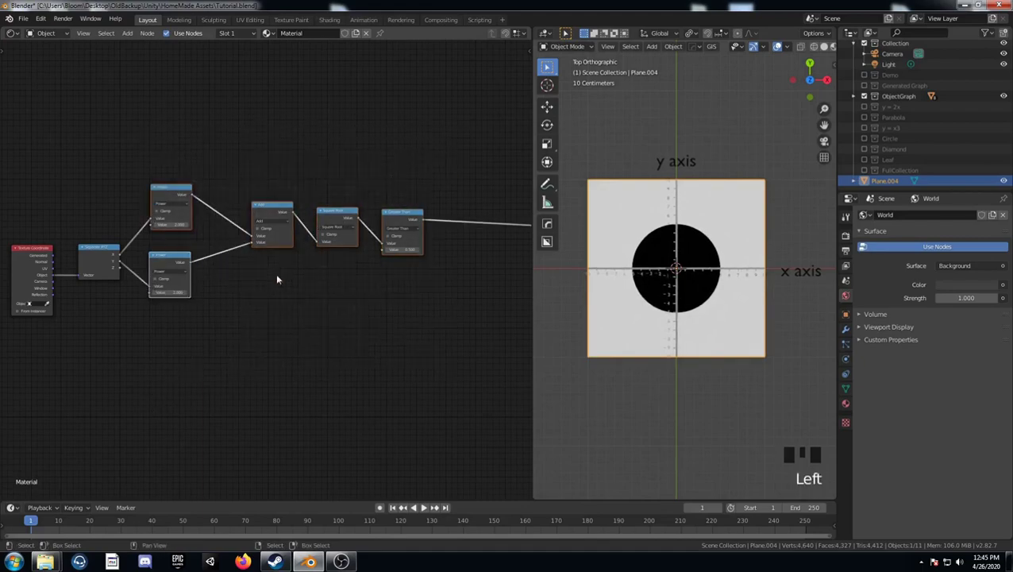
{"action": "key", "text": "shift+d"}
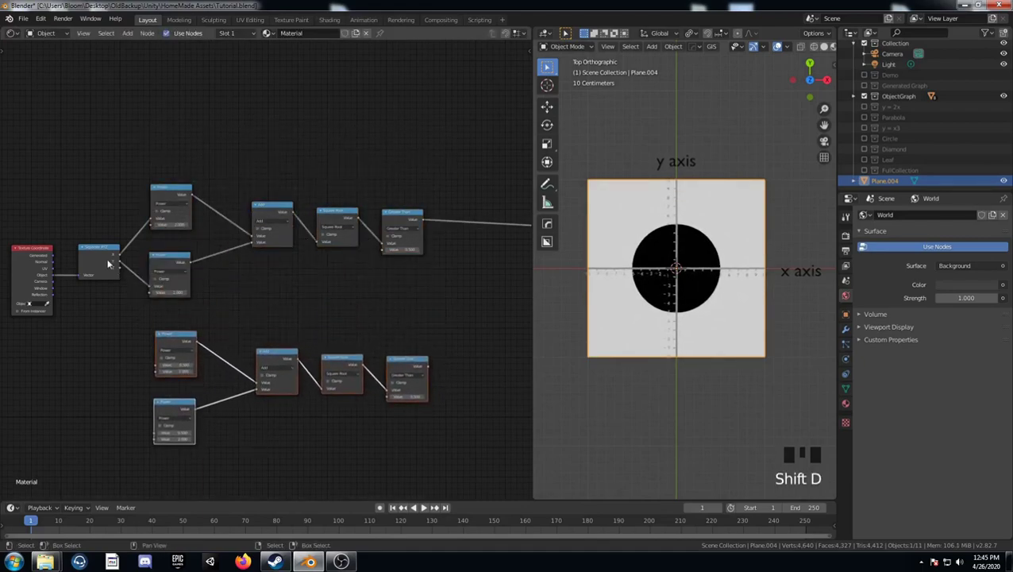
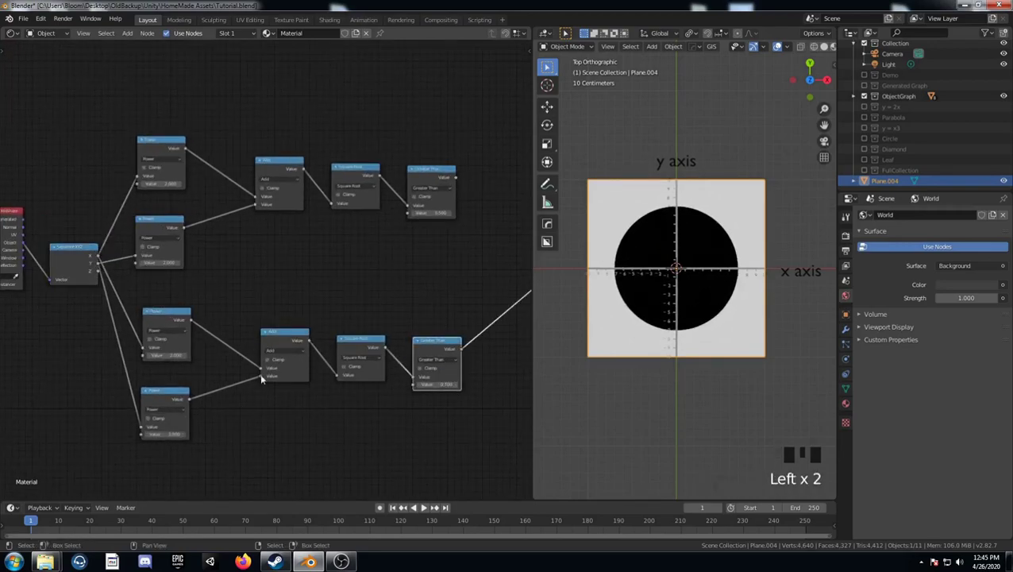
{"action": "left_click", "coordinate": [278, 334]}
{"action": "key", "text": "shift+d"}
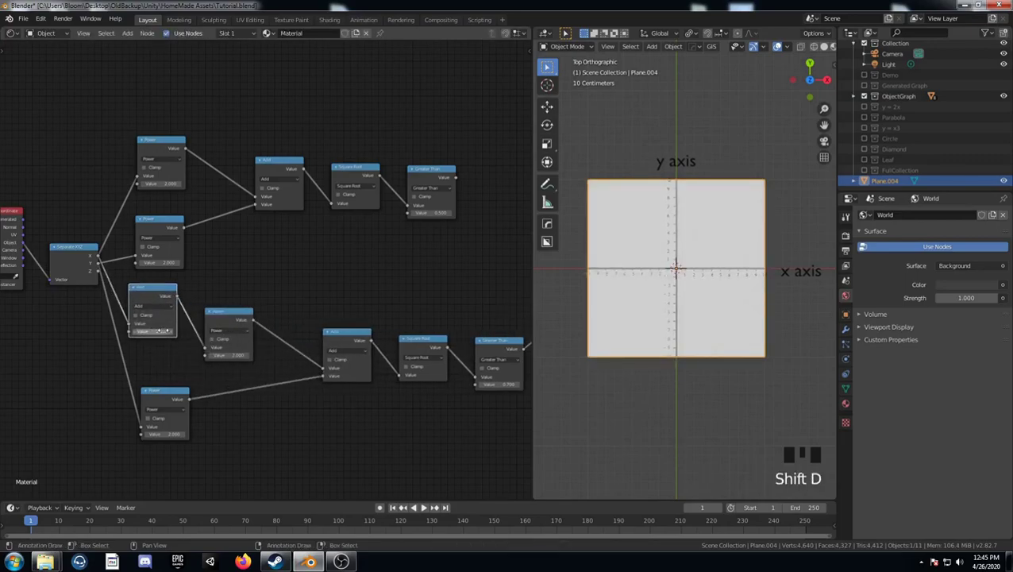
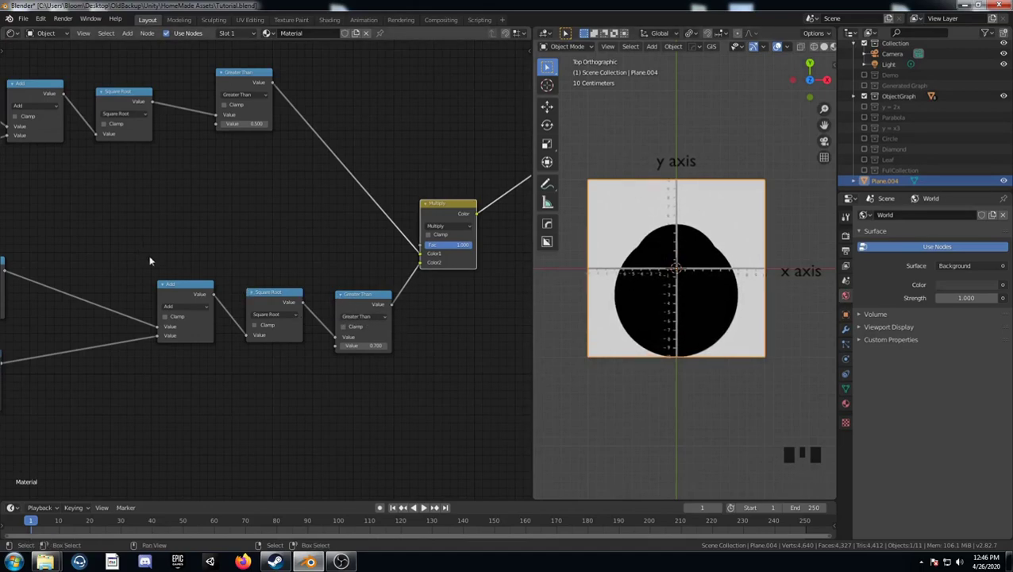
{"action": "left_click_drag", "start_coordinate": [351, 321], "coordinate": [440, 365]}
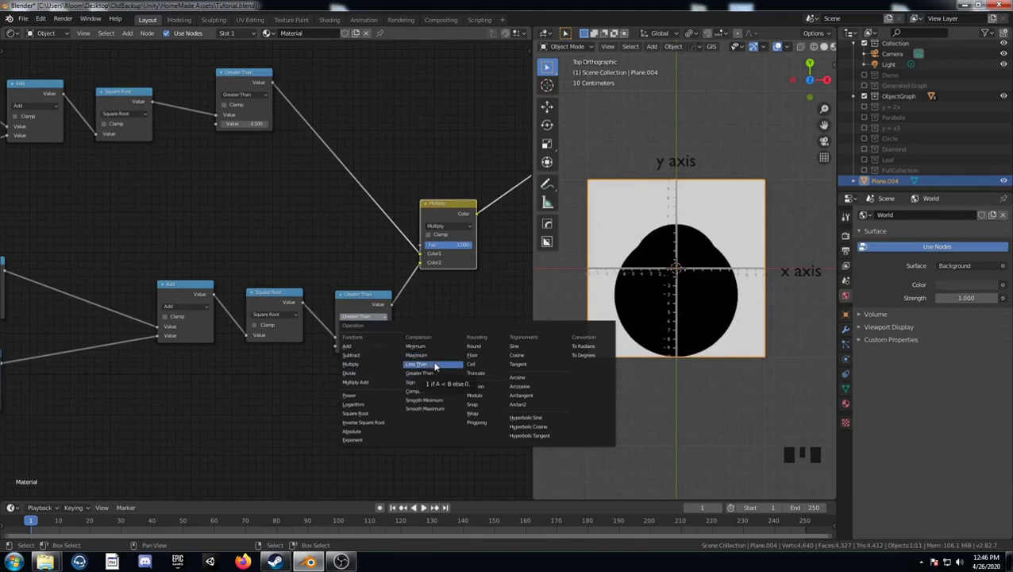
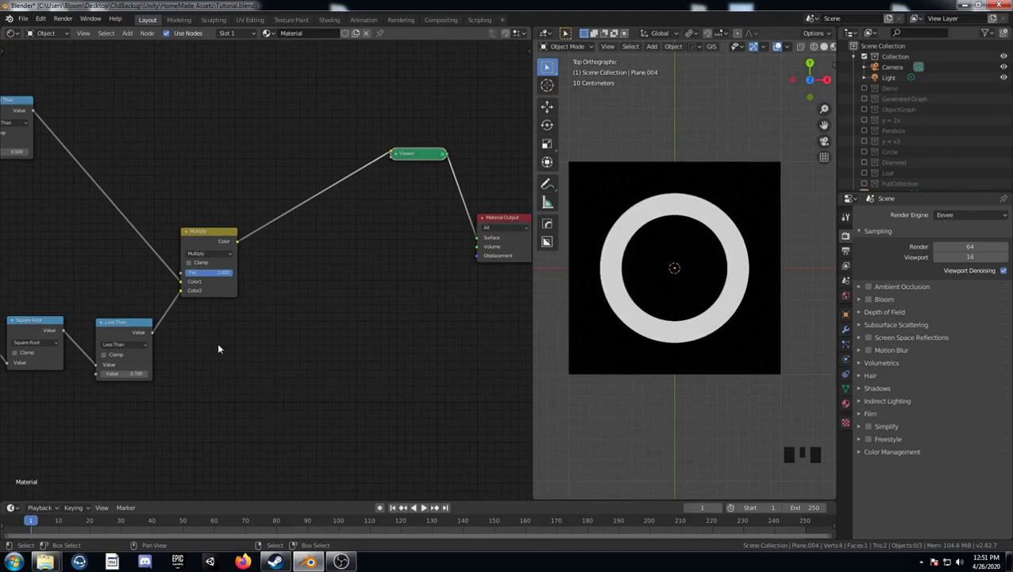
- Add a Mix Shader, a Diffuse BSDF and a Transparent BSDF to the node tree
{"action": "key", "text": "shift+a"}
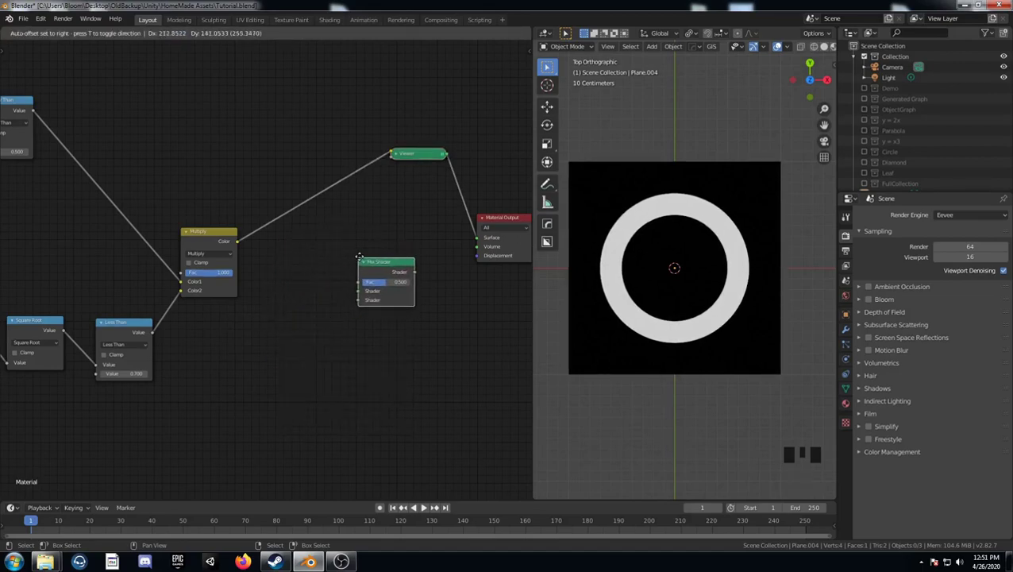
{"action": "key", "text": "shift+a"}
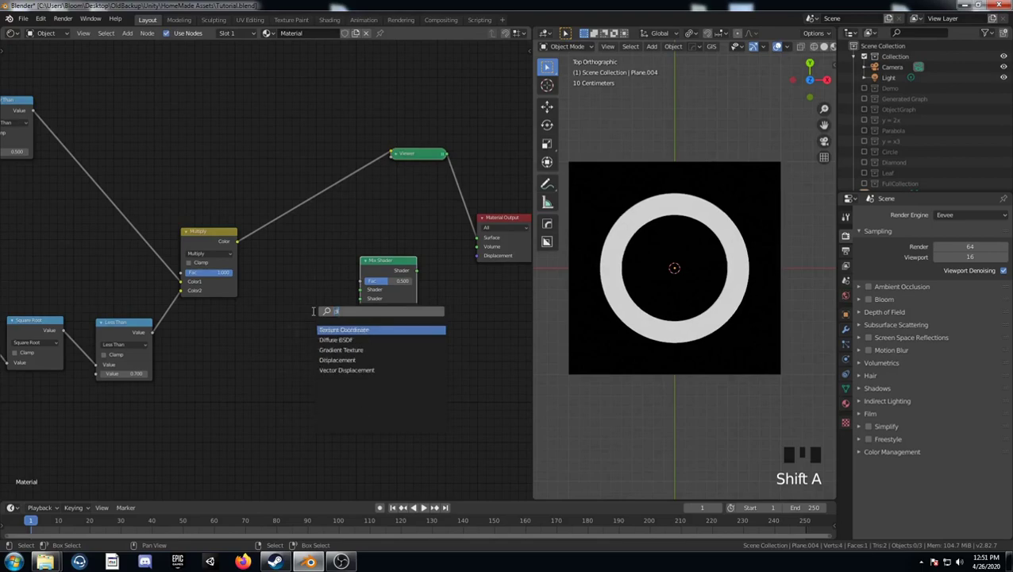
{"action": "key", "text": "f"}
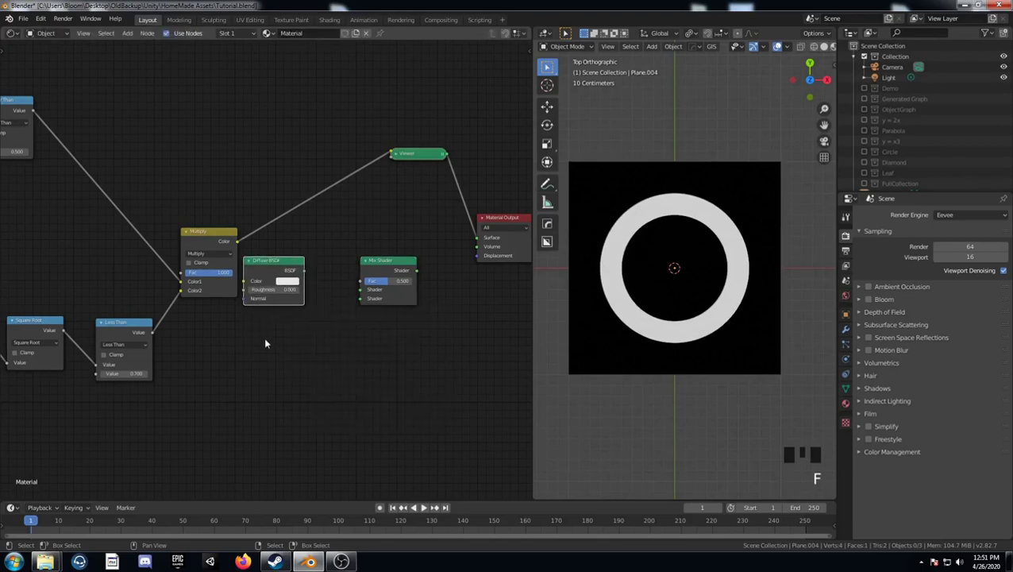
{"action": "key", "text": "shift+a"}
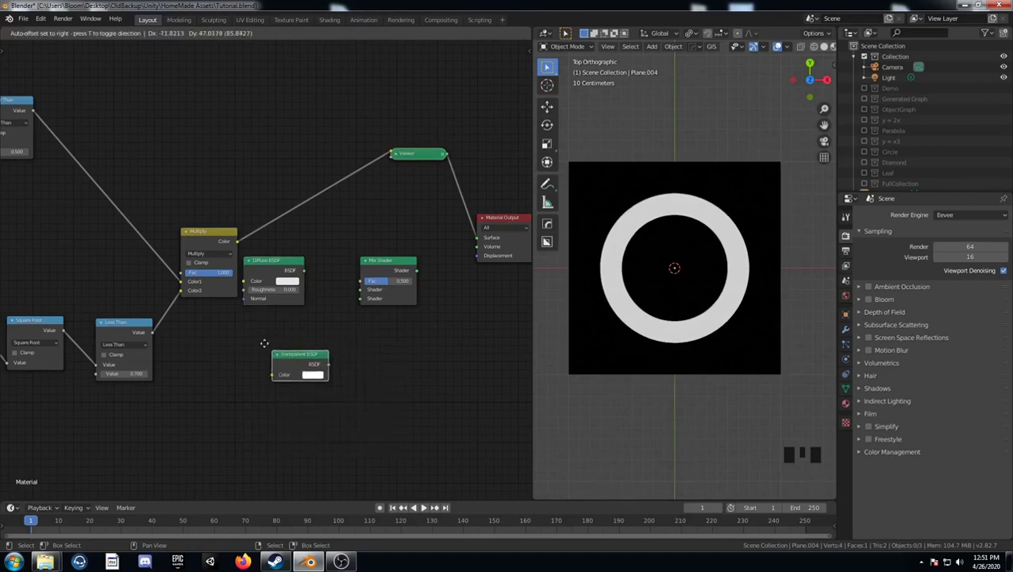
{"action": "left_click", "coordinate": [299, 280]}
- Wire both BSDFs into the Mix Shader and route its result to the material Surface
{"action": "left_click", "coordinate": [298, 293]}
{"action": "left_click", "coordinate": [323, 280]}
{"action": "left_click", "coordinate": [317, 352]}
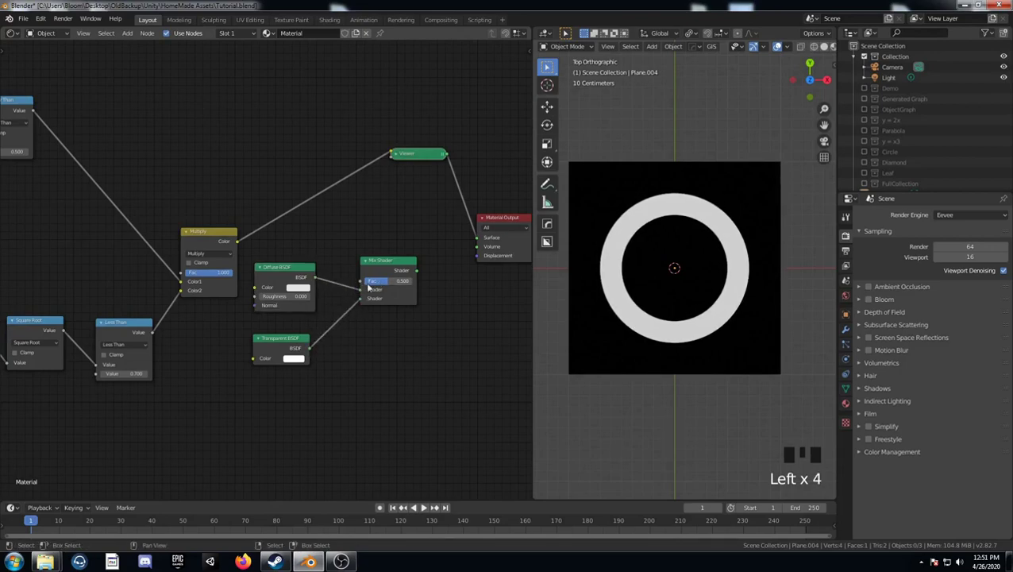
{"action": "left_click", "coordinate": [395, 265]}
{"action": "left_click", "coordinate": [394, 265]}
- Bring up the Diffuse BSDF colour picker to choose green
{"action": "left_click", "coordinate": [306, 287]}
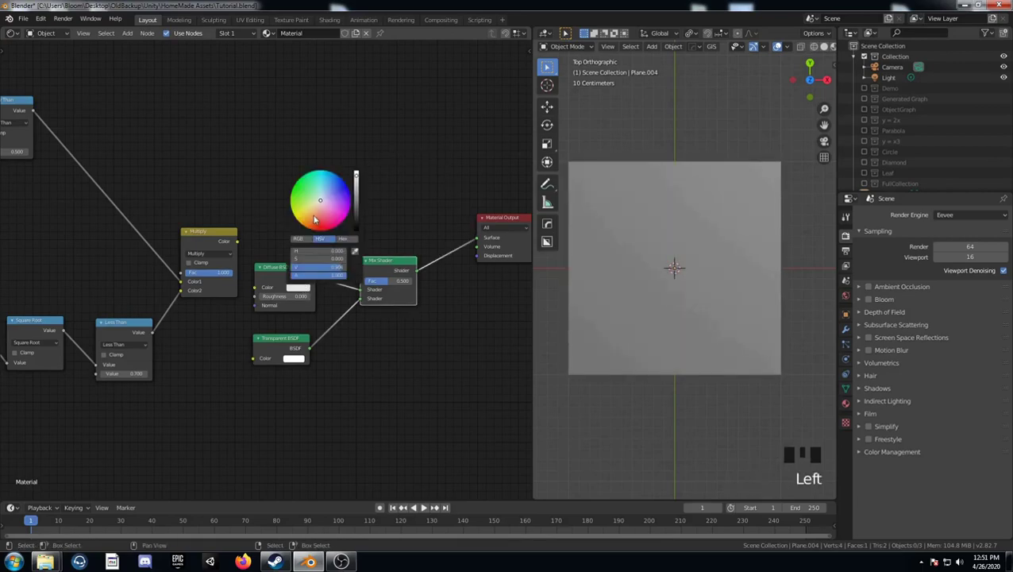
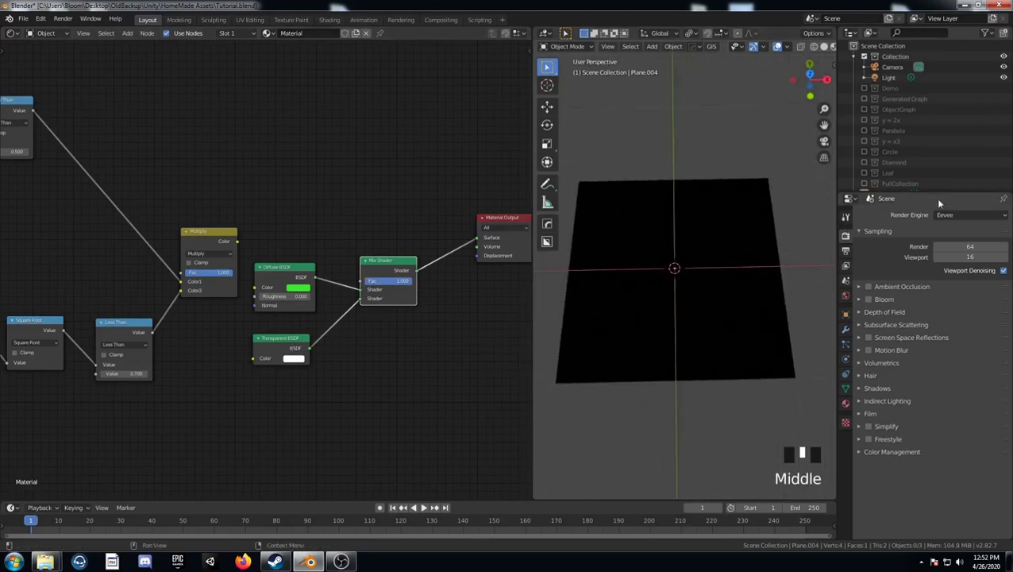
- Switch to the Cycles render engine and drive the Mix Shader factor with the Multiply ring mask
{"action": "left_click_drag", "start_coordinate": [962, 214], "coordinate": [646, 312]}
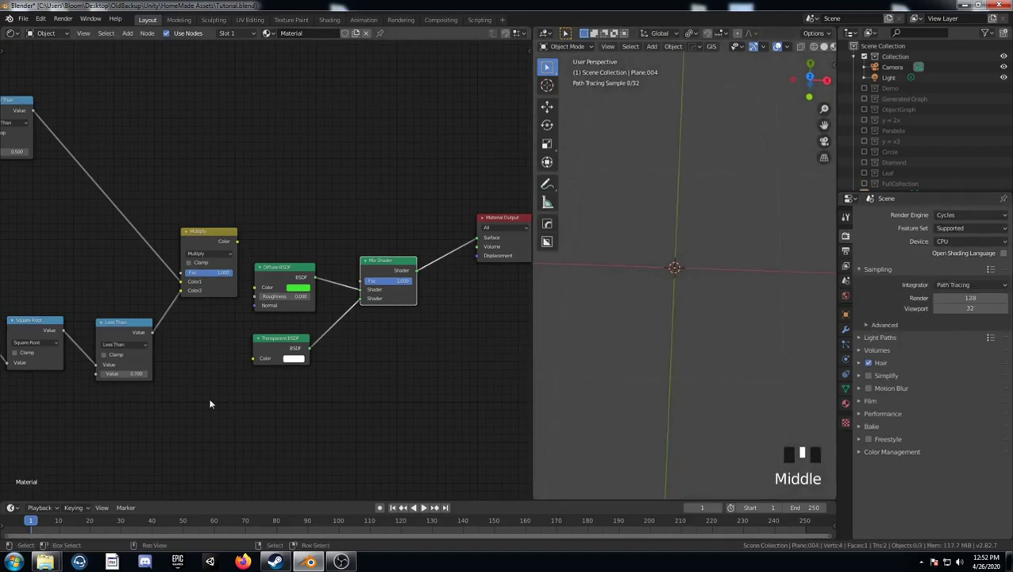
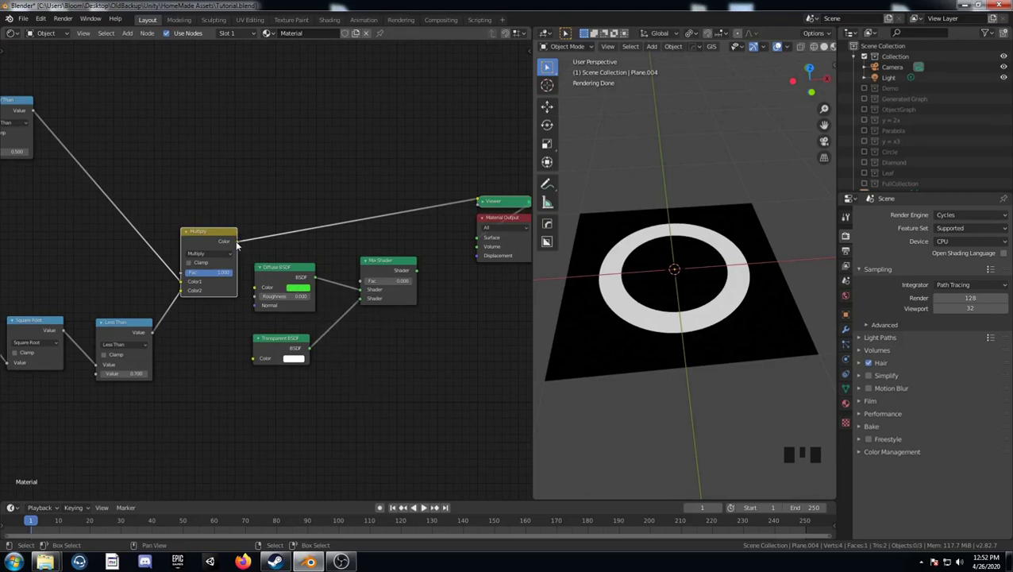
{"action": "left_click", "coordinate": [246, 245]}
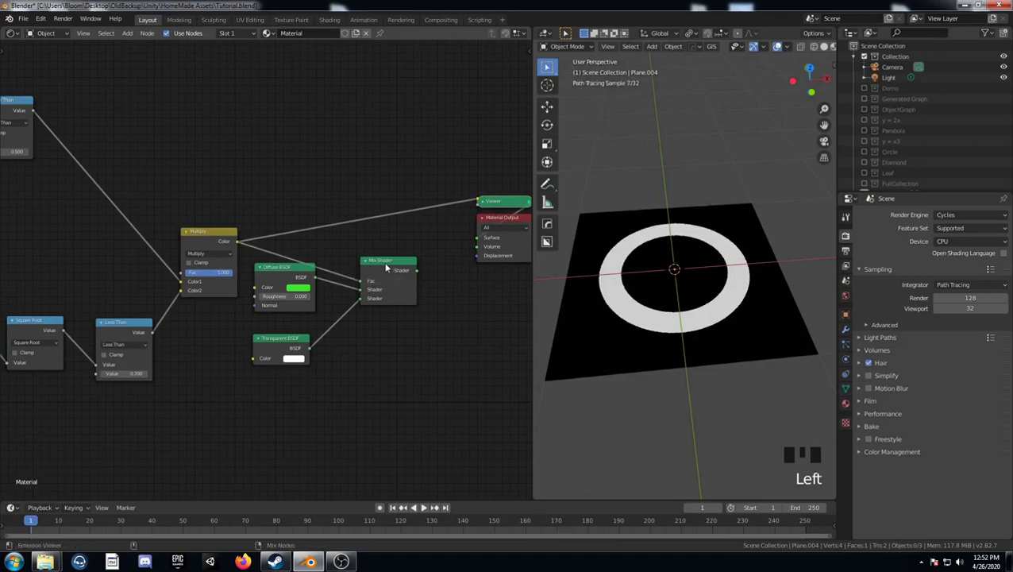